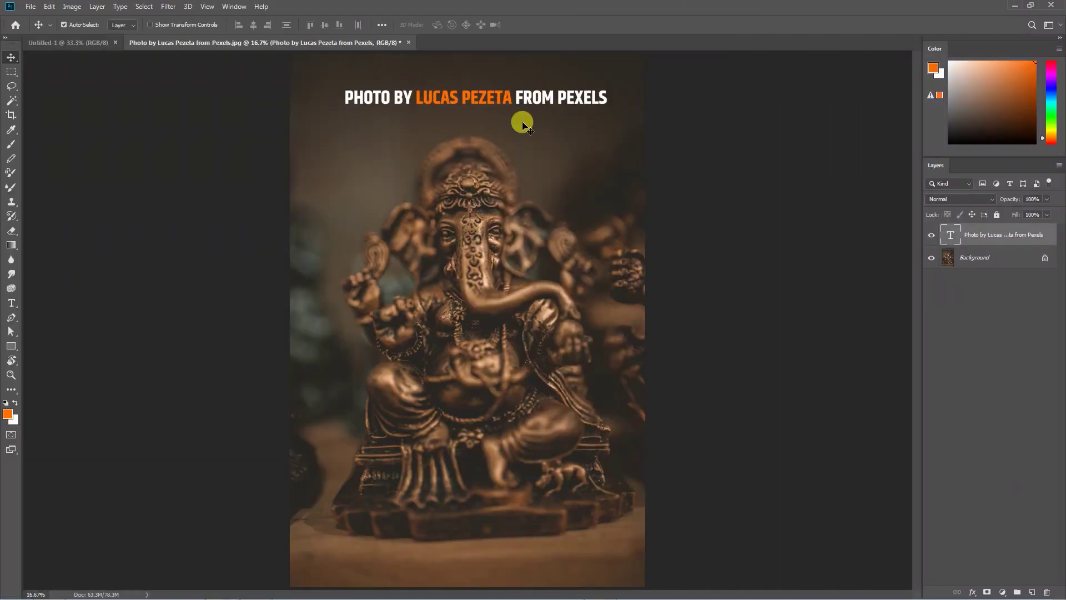
# - Convert the Ganesha photo's locked Background into editable Layer 0 and select the whole canvas
pyautogui.click(1001, 264)
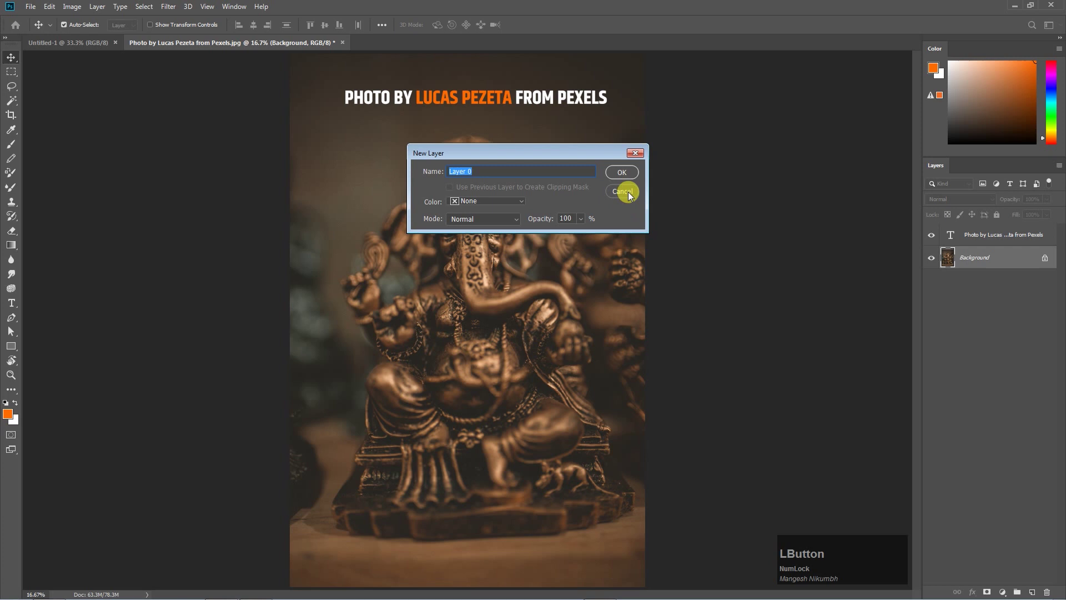
pyautogui.press('ctrl+a')
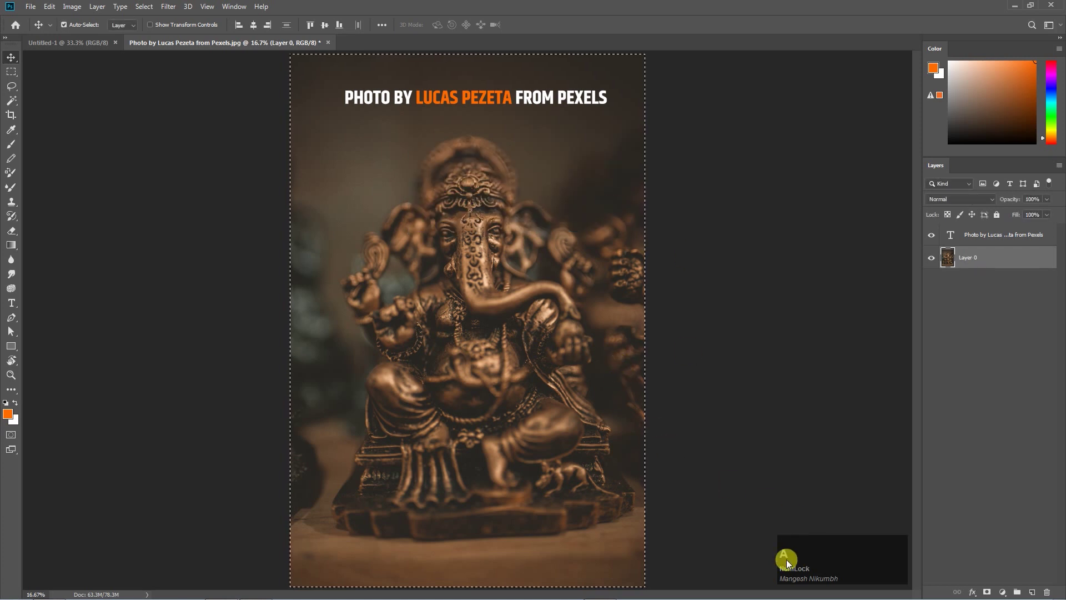
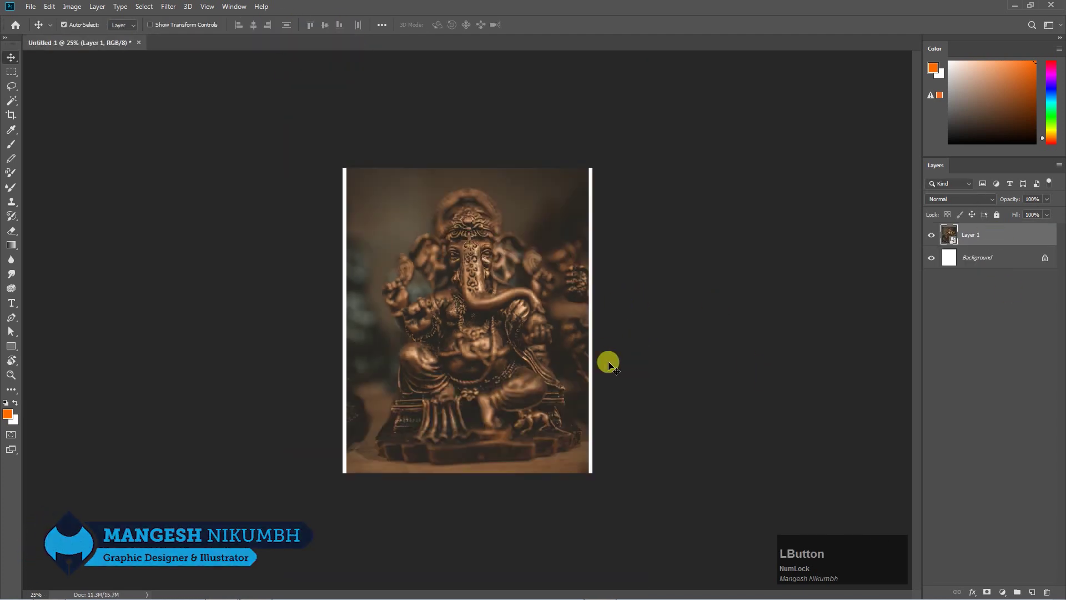
# - Fill the bottom layer with a dark brown sampled from the Ganesha photo
pyautogui.press('ctrl+KP_0')
pyautogui.press('-')
pyautogui.click(560, 374)
pyautogui.press('t')
pyautogui.press('Return')
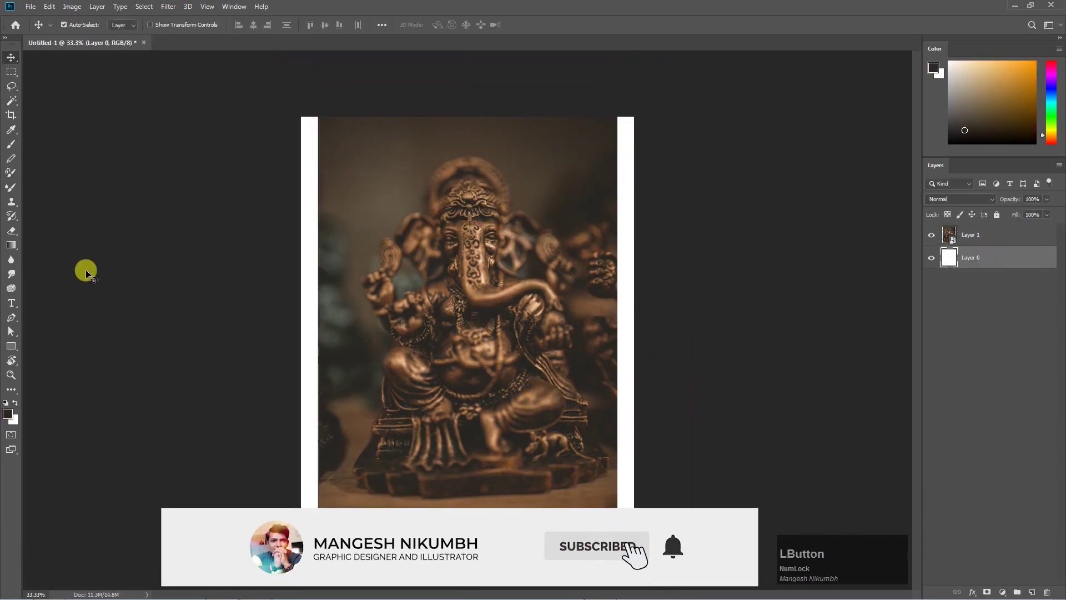
pyautogui.click(585, 327)
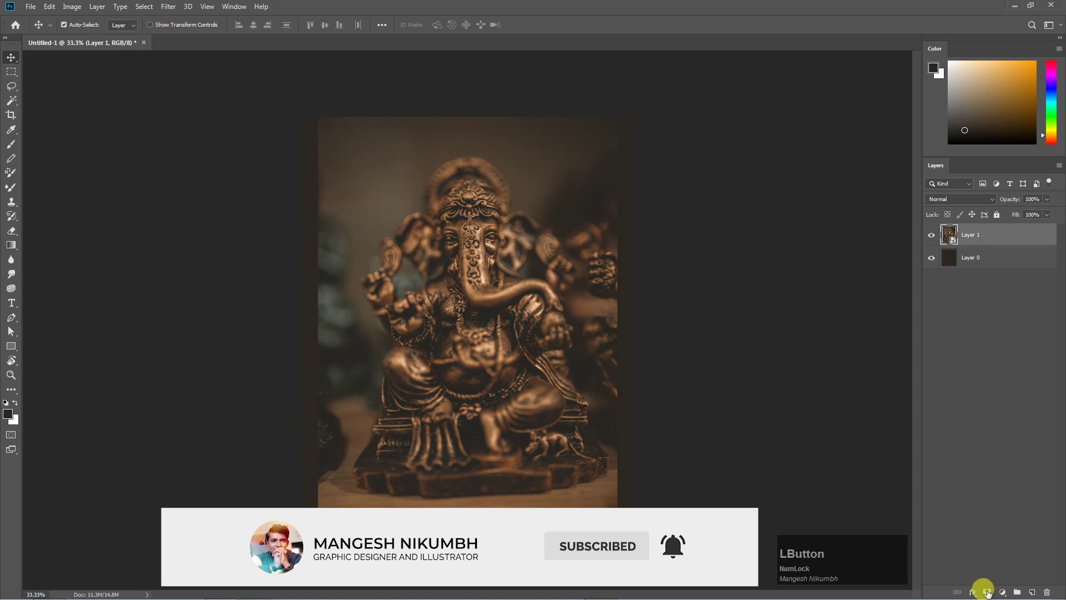
# - Mask the photo layer and softly blend its left edge into the brown background
pyautogui.click(26, 149)
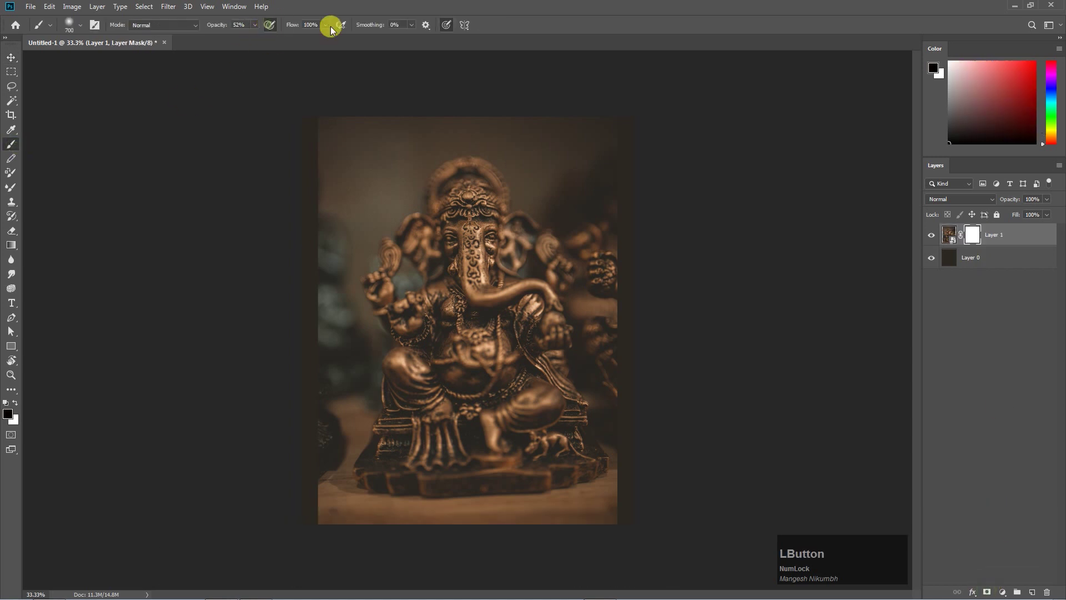
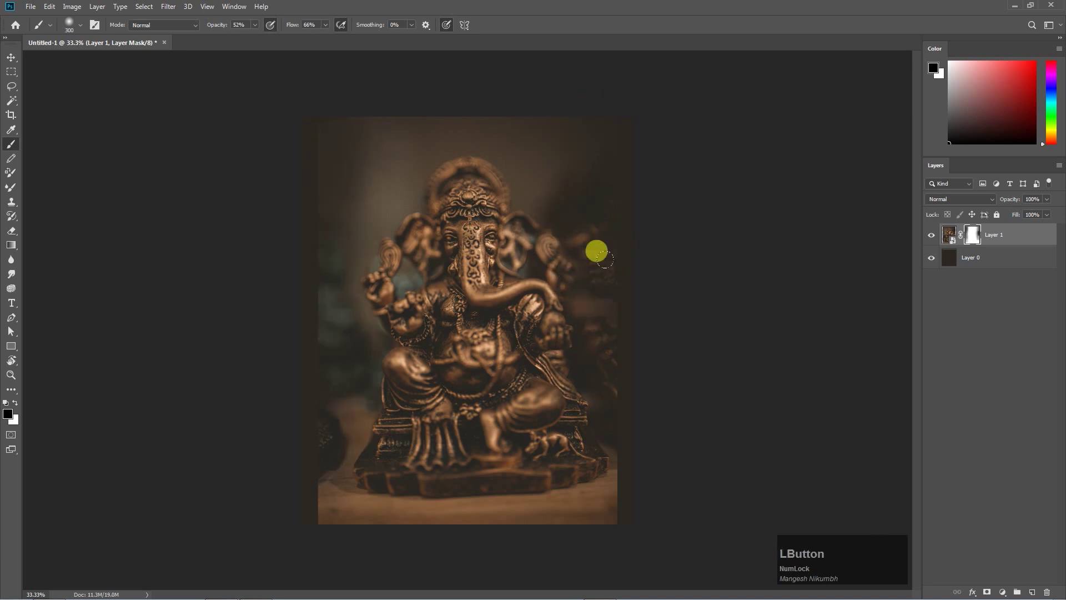
pyautogui.press('alt+BackSpace')
pyautogui.click(958, 242)
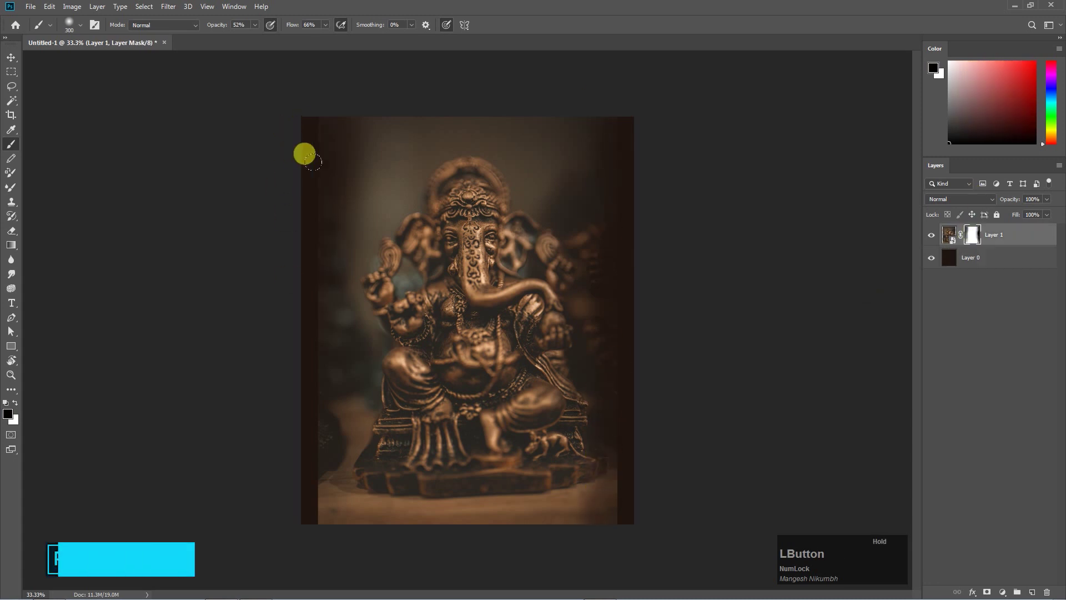
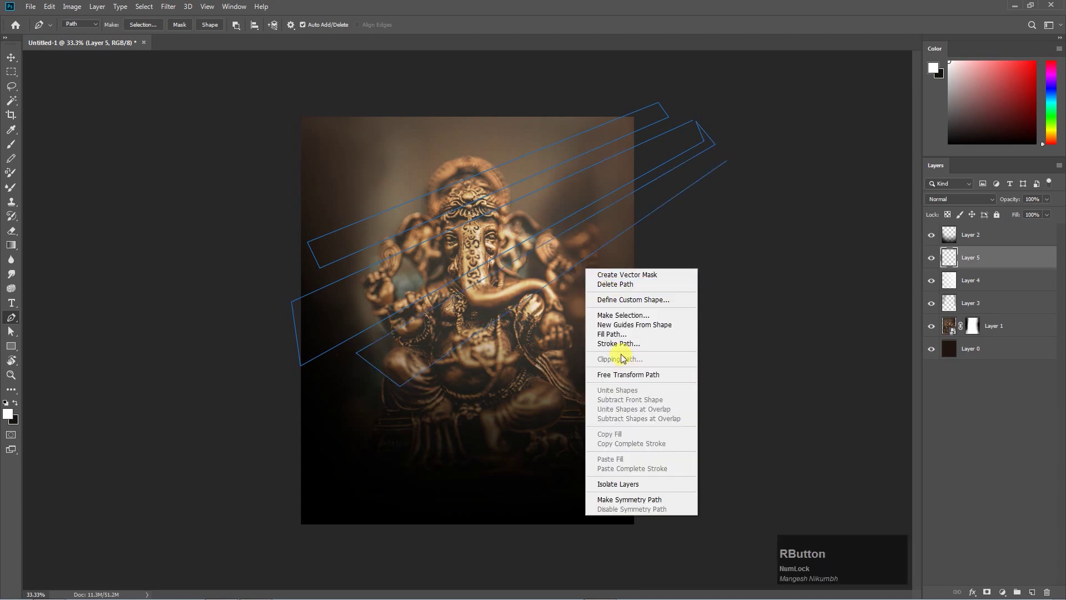
# - Turn the pen-drawn ray paths into a selection and choose a light fill colour
pyautogui.click(628, 318)
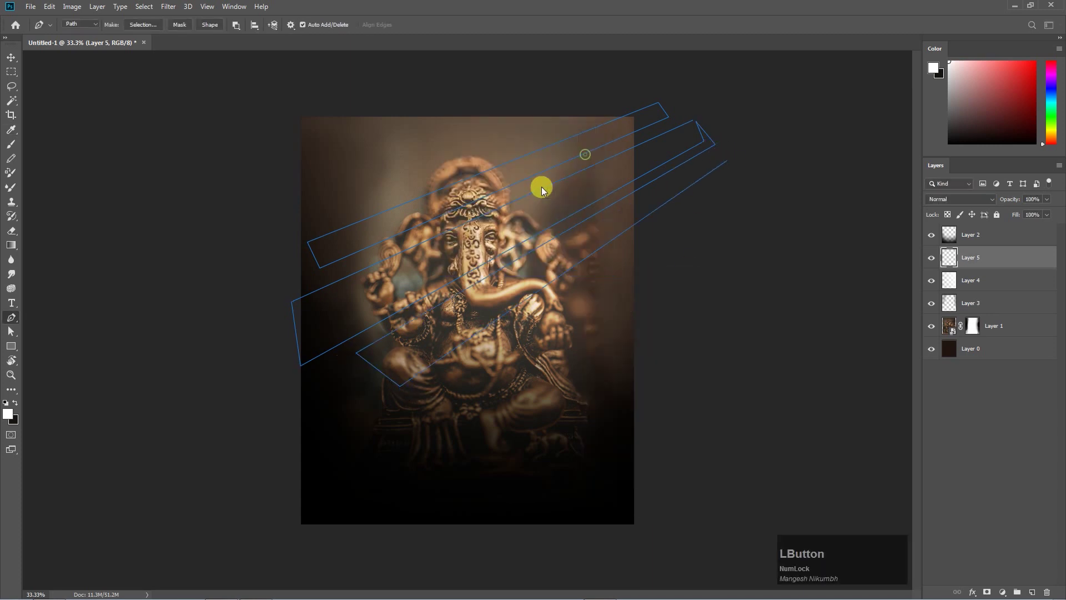
pyautogui.click(16, 247)
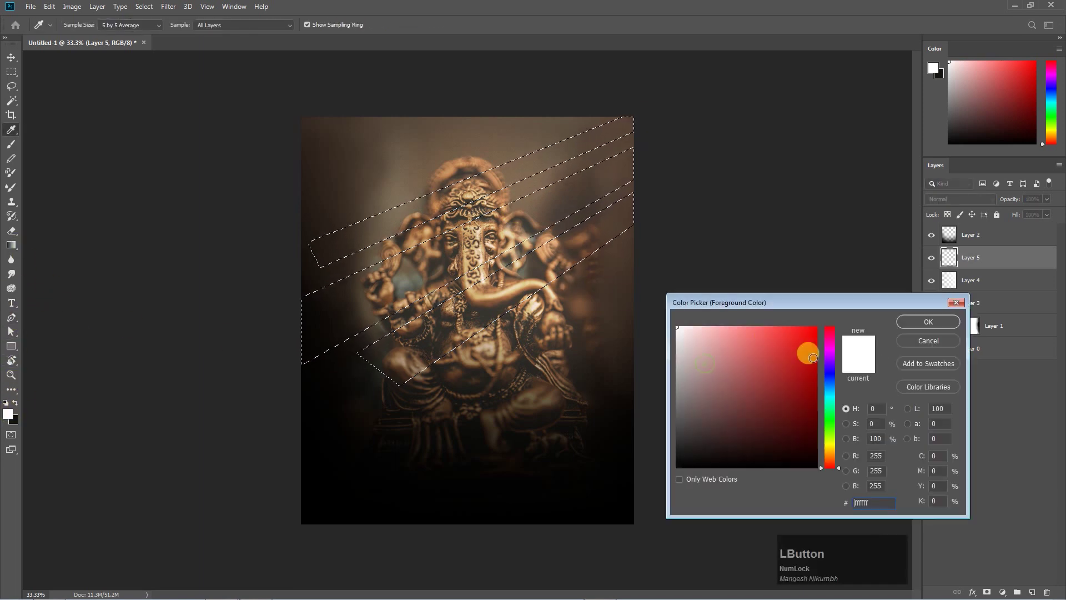
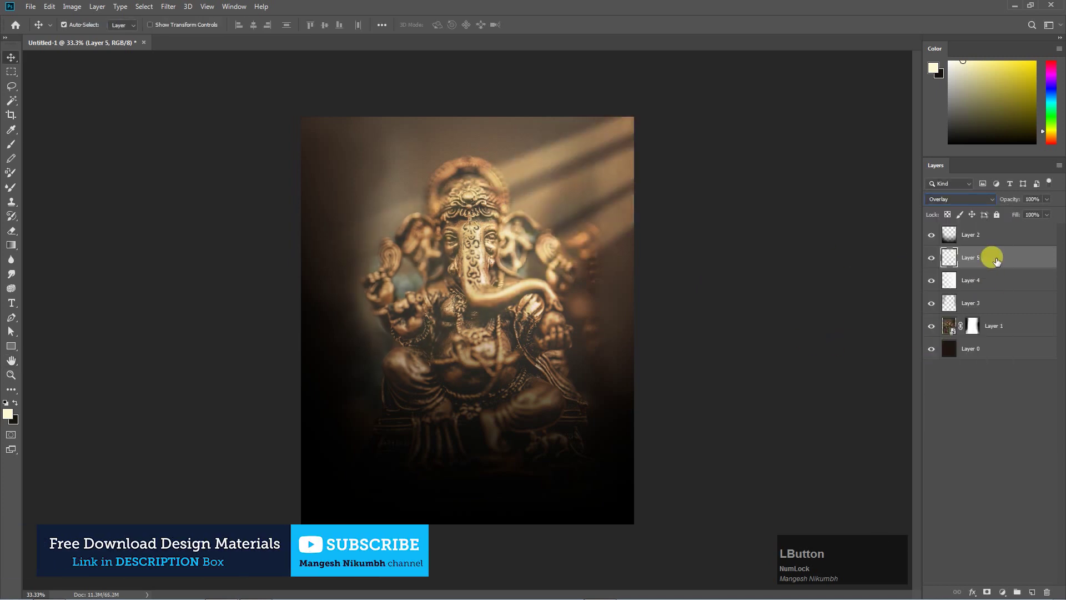
# - Apply a Motion Blur to the pale cream ray layer to soften it into beams
pyautogui.click(130, 200)
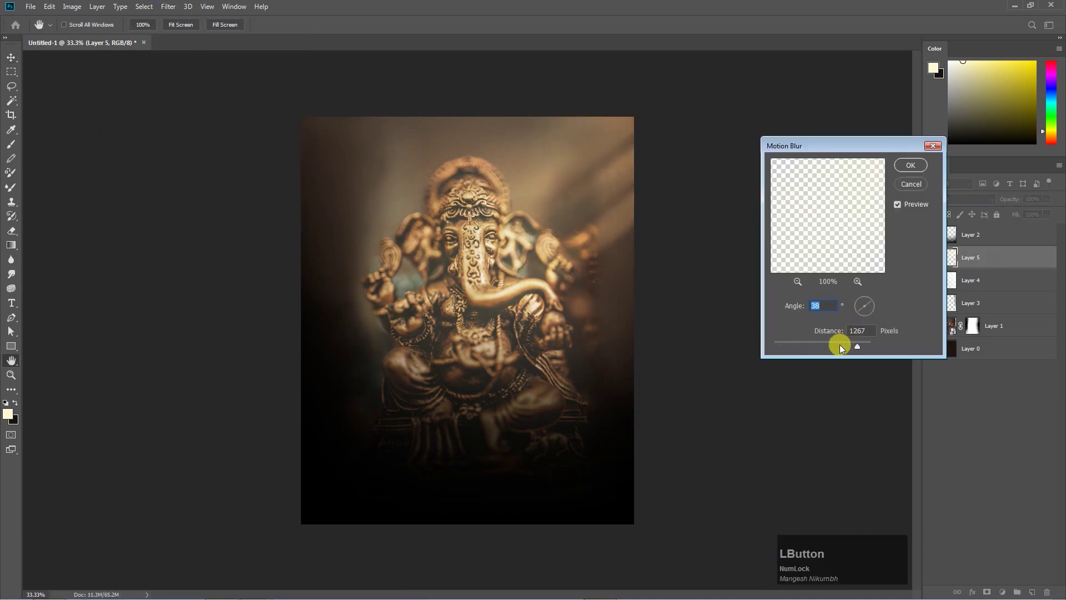
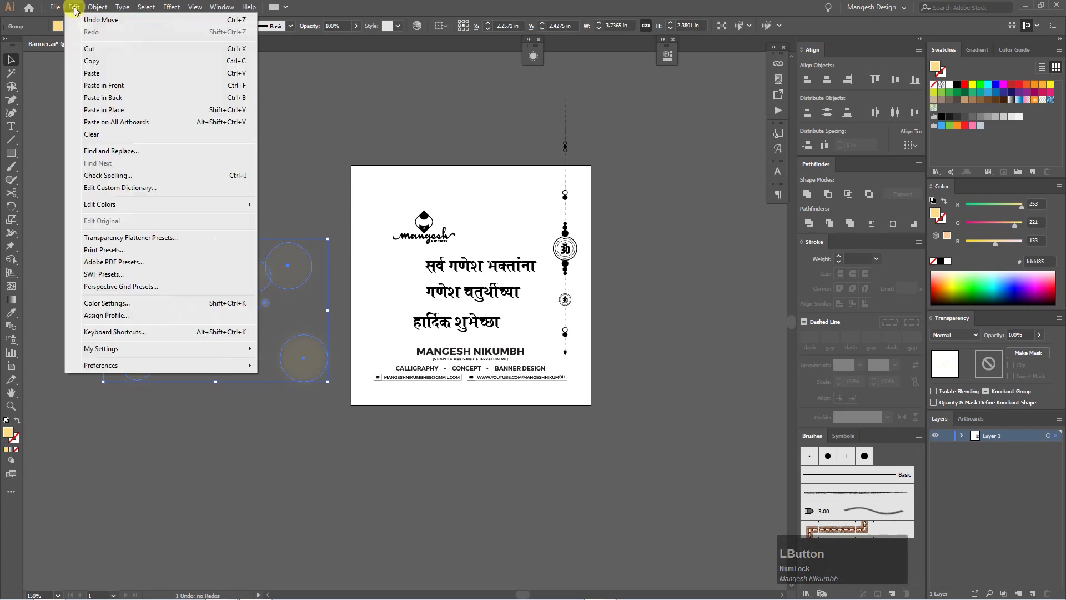
# - Paste the Illustrator bokeh lights as a smart object and return for the hanging Om ornaments
pyautogui.click(96, 64)
pyautogui.press('v')
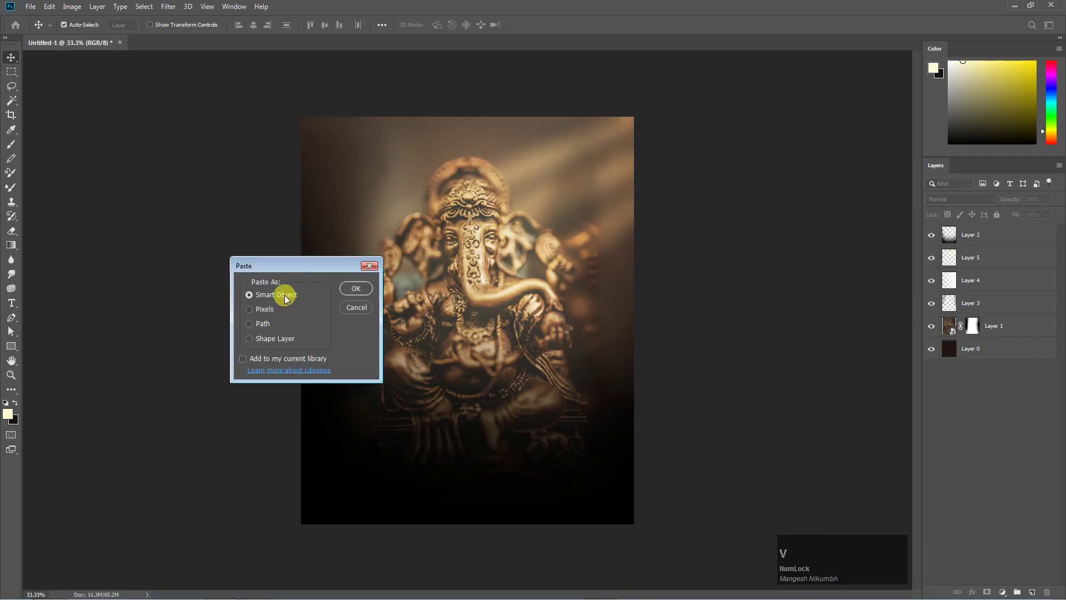
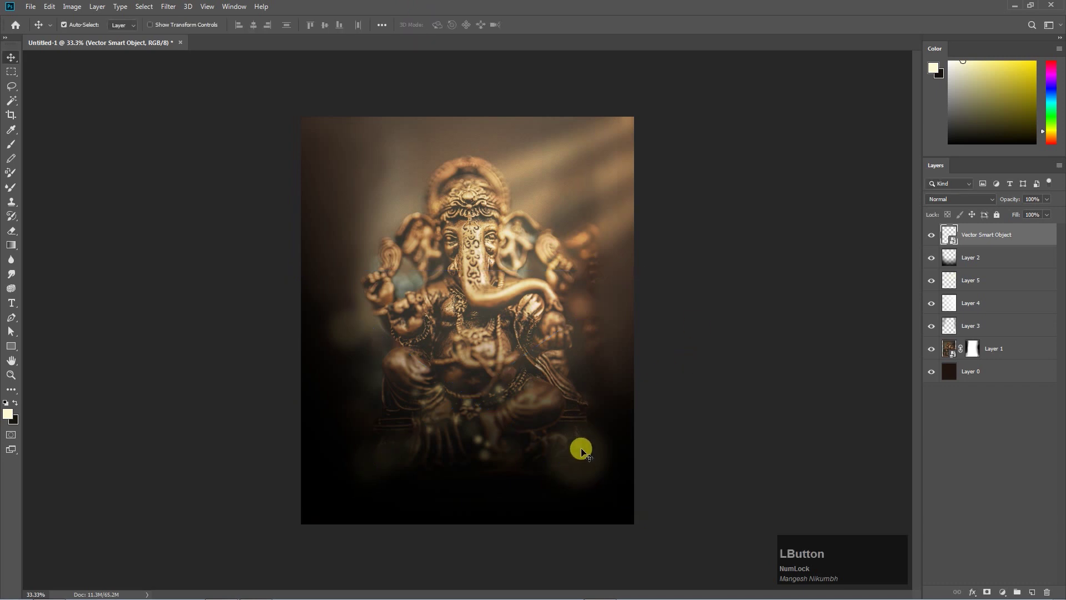
pyautogui.click(589, 453)
pyautogui.click(571, 252)
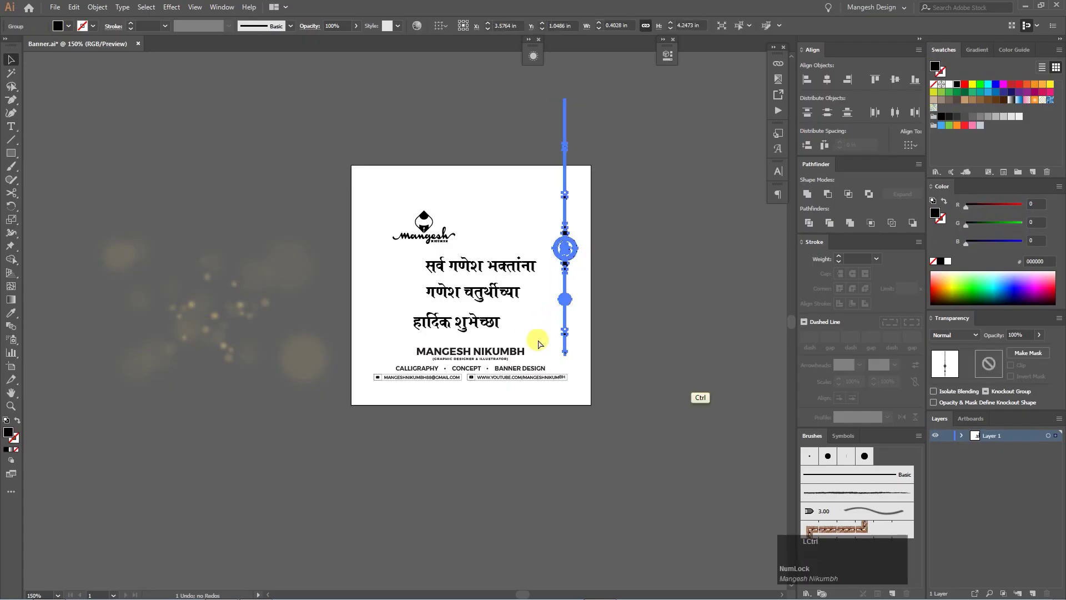
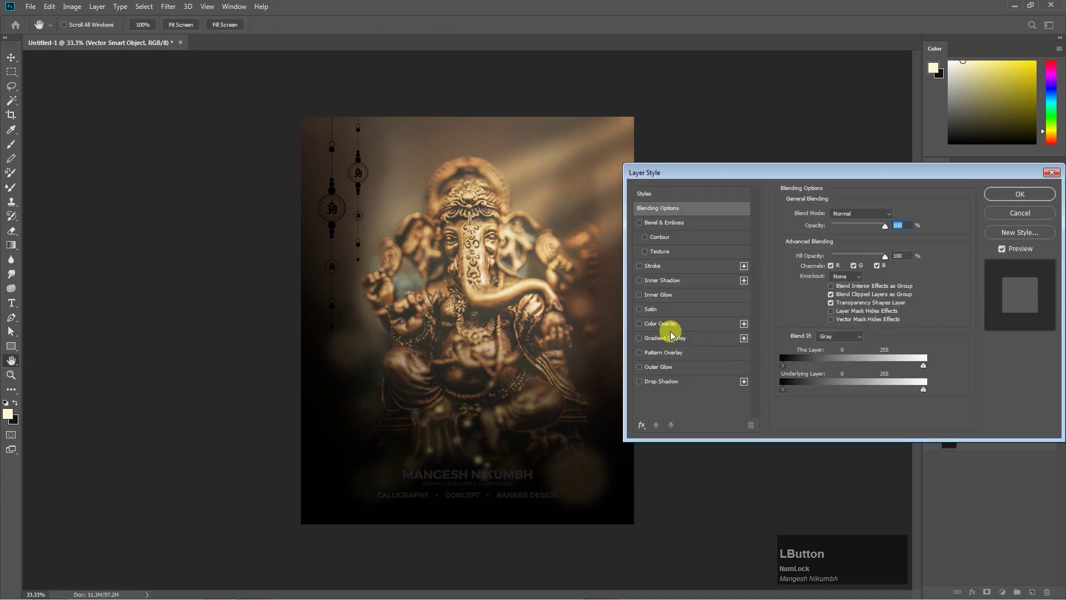
# - Pick a gold tone from the statue for the designer name's Color Overlay
pyautogui.click(678, 328)
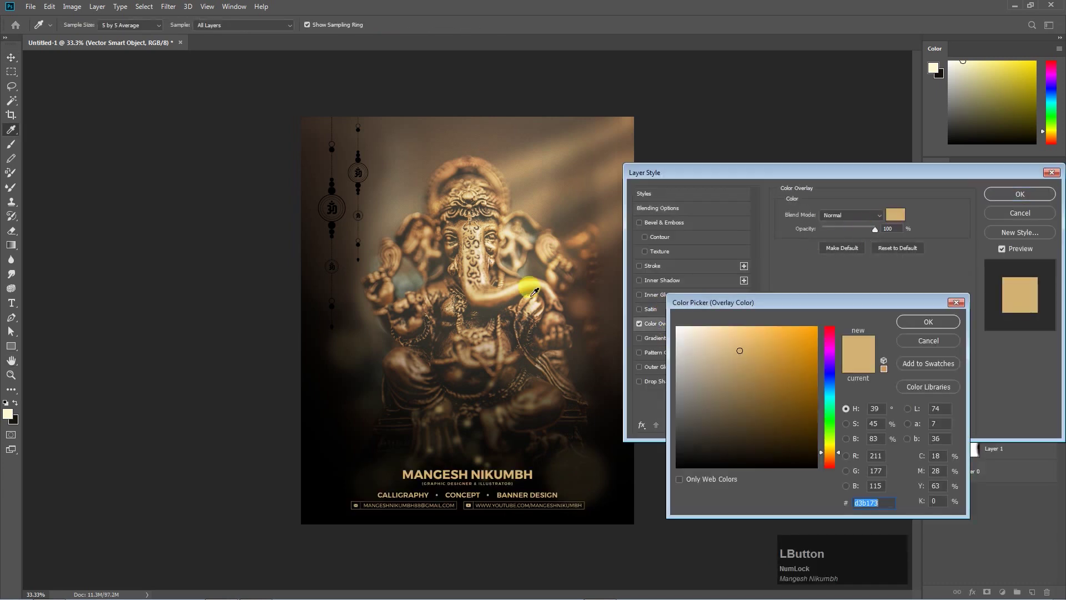
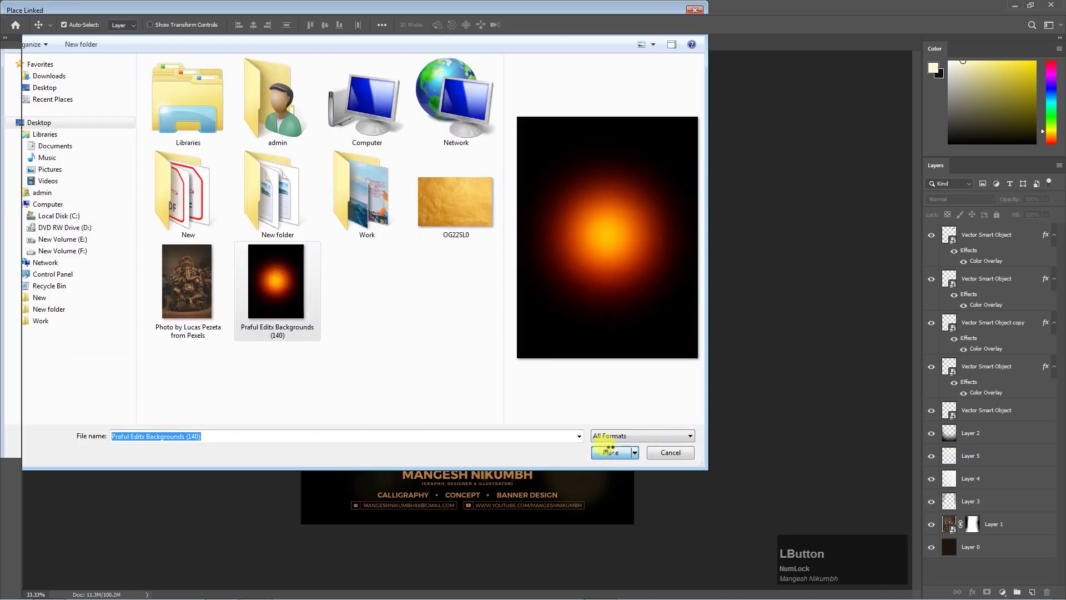
# - Set the orange glow image to Screen and position copies over the Om ornament and forehead
pyautogui.click(957, 204)
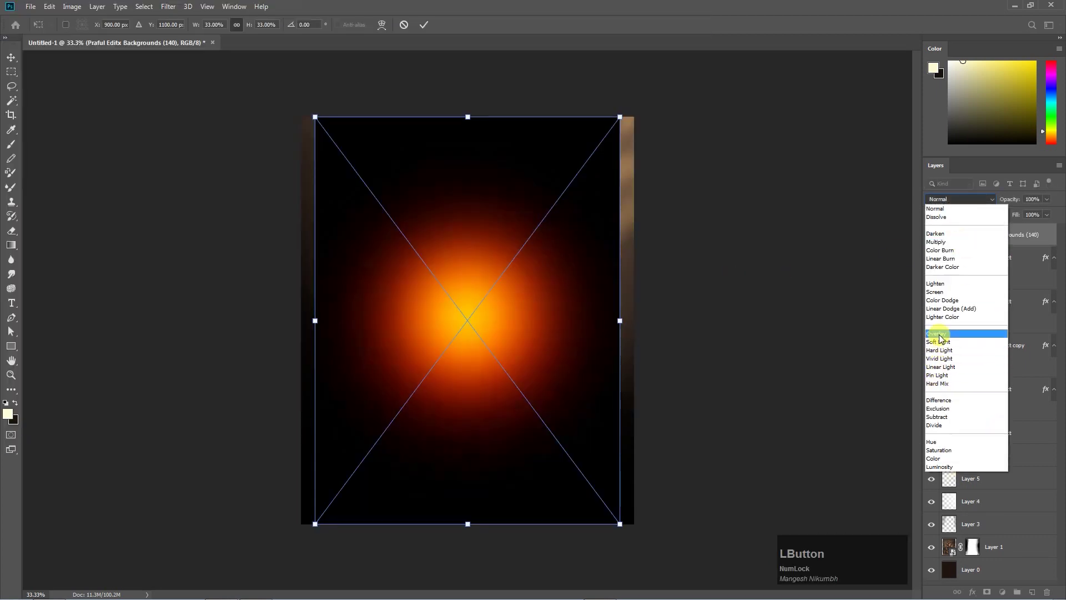
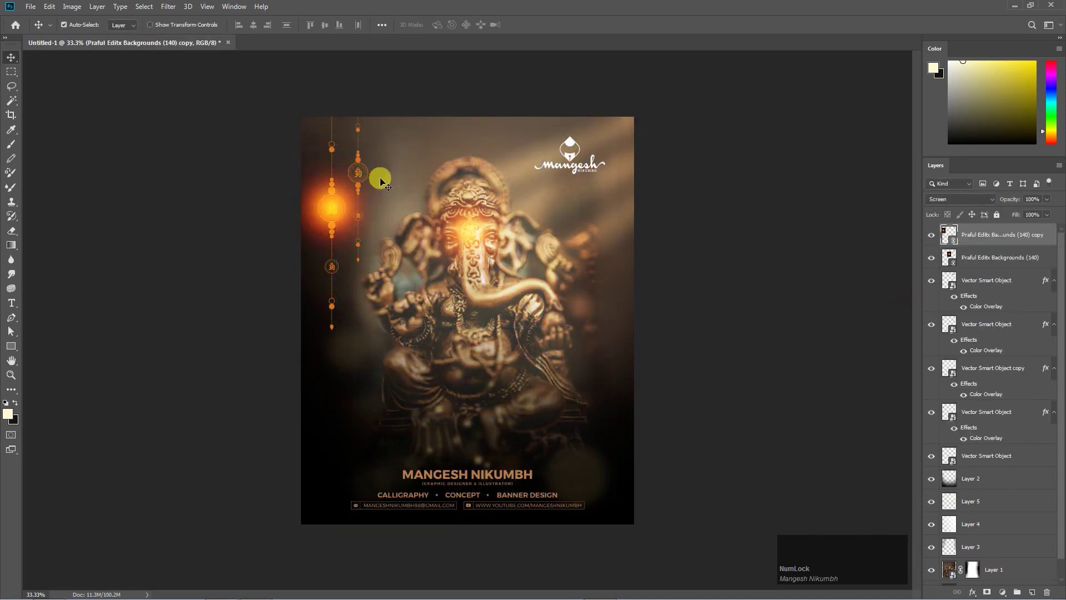
pyautogui.press('ctrl+t')
pyautogui.click(382, 148)
pyautogui.press('Return')
pyautogui.click(1050, 199)
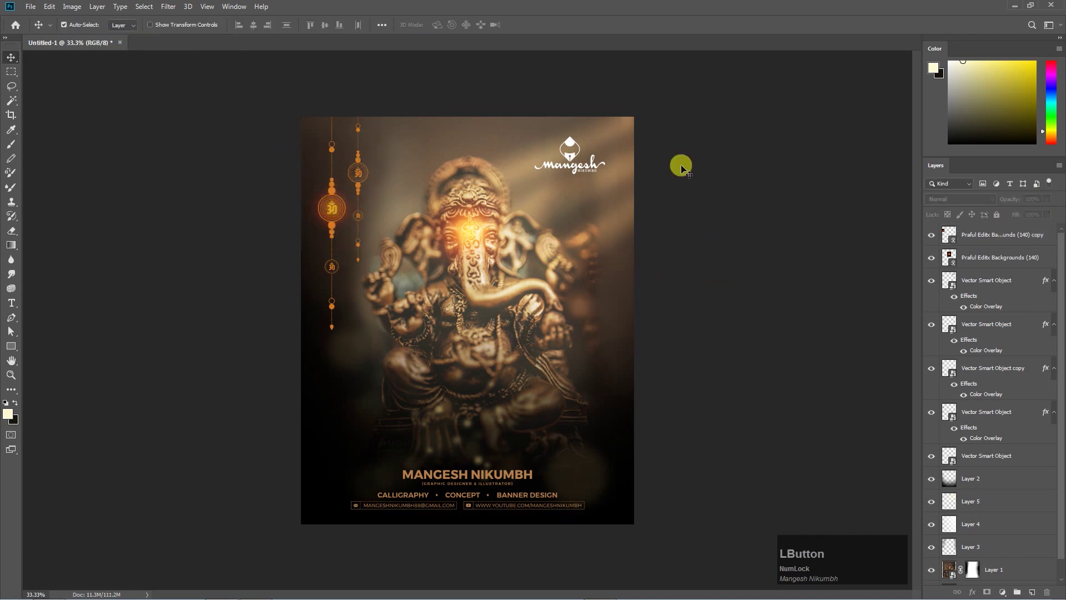
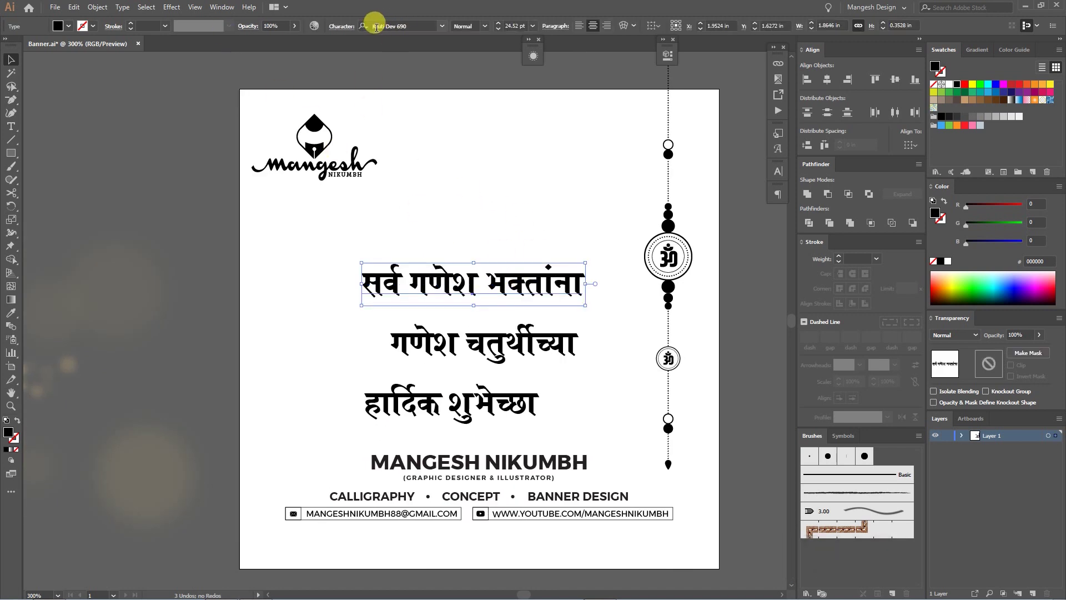
# - Select the first Marathi greeting line and bring up its editing options
pyautogui.click(544, 278)
pyautogui.rightClick(447, 277)
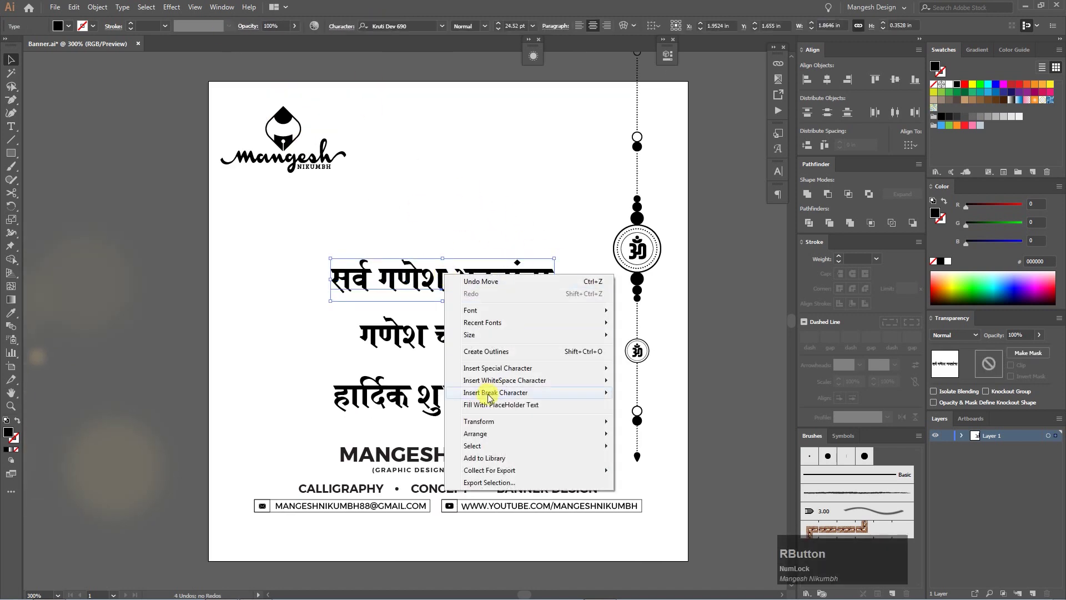
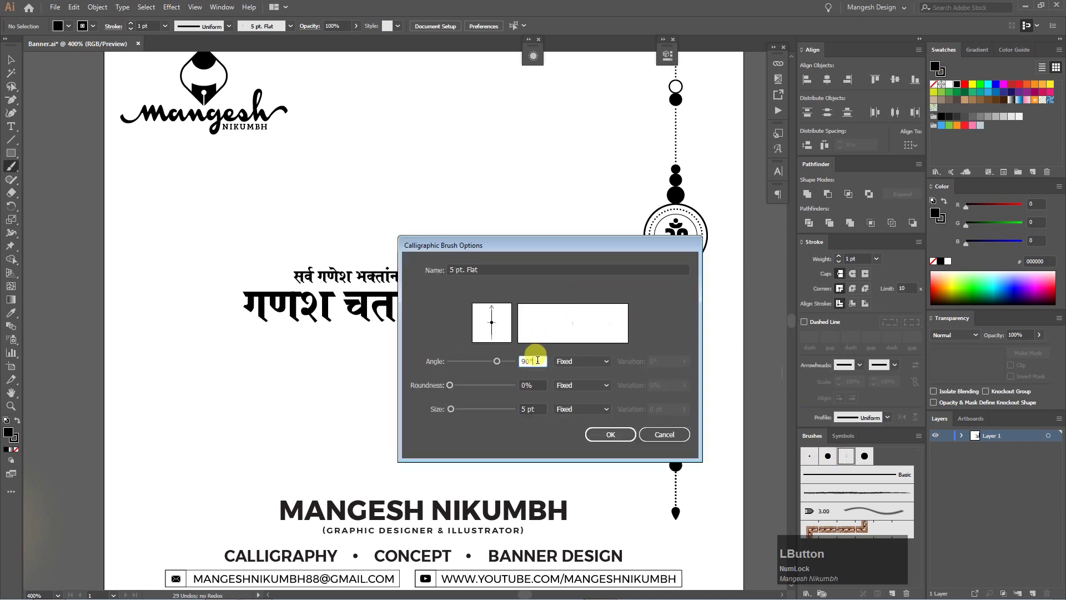
# - Set the calligraphic pen tilt to -45 degrees and refine the flame-shaped swash above the first word
pyautogui.press('KP_Subtract')
pyautogui.press('KP_4')
pyautogui.press('KP_5')
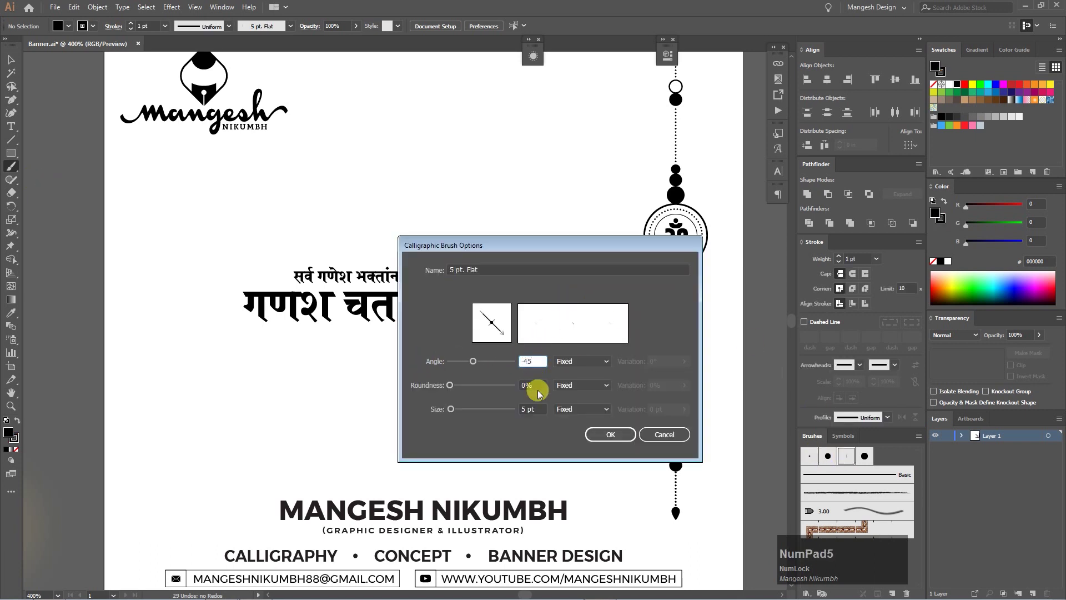
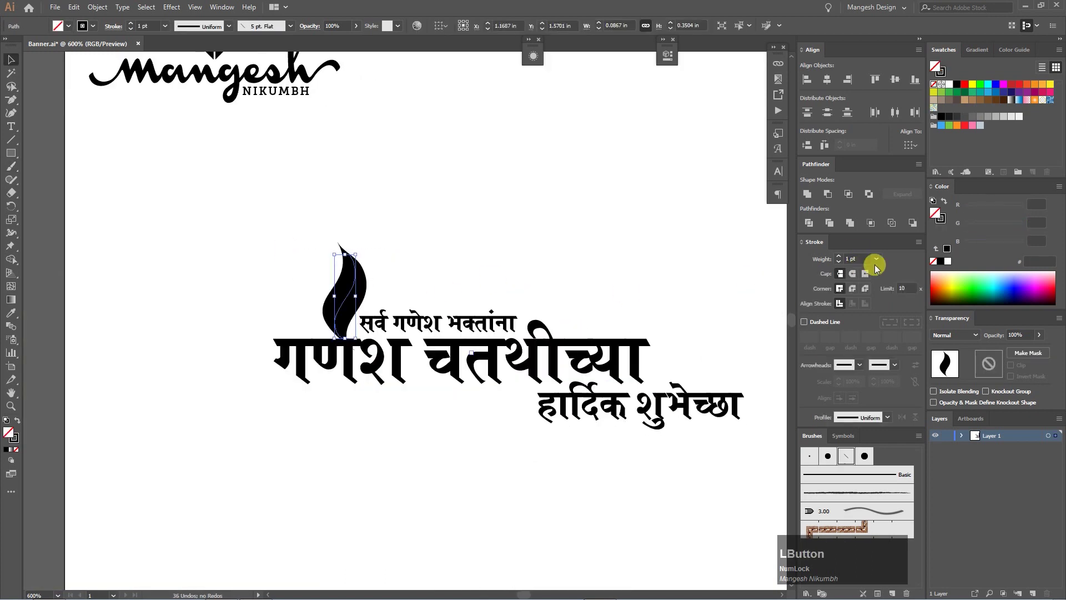
pyautogui.press('-')
pyautogui.press('space')
pyautogui.click(429, 270)
pyautogui.click(330, 272)
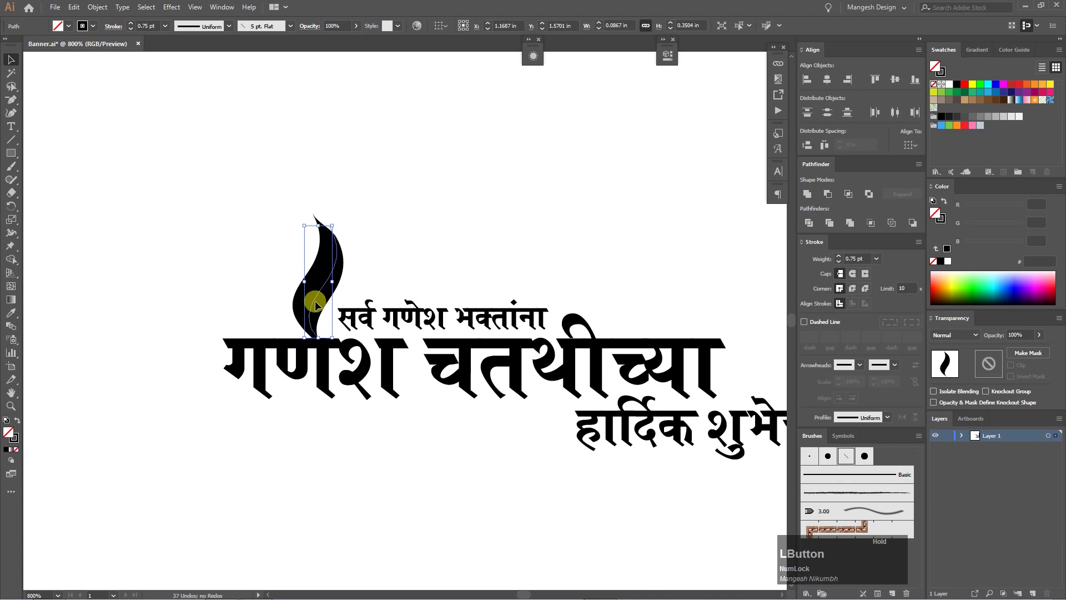
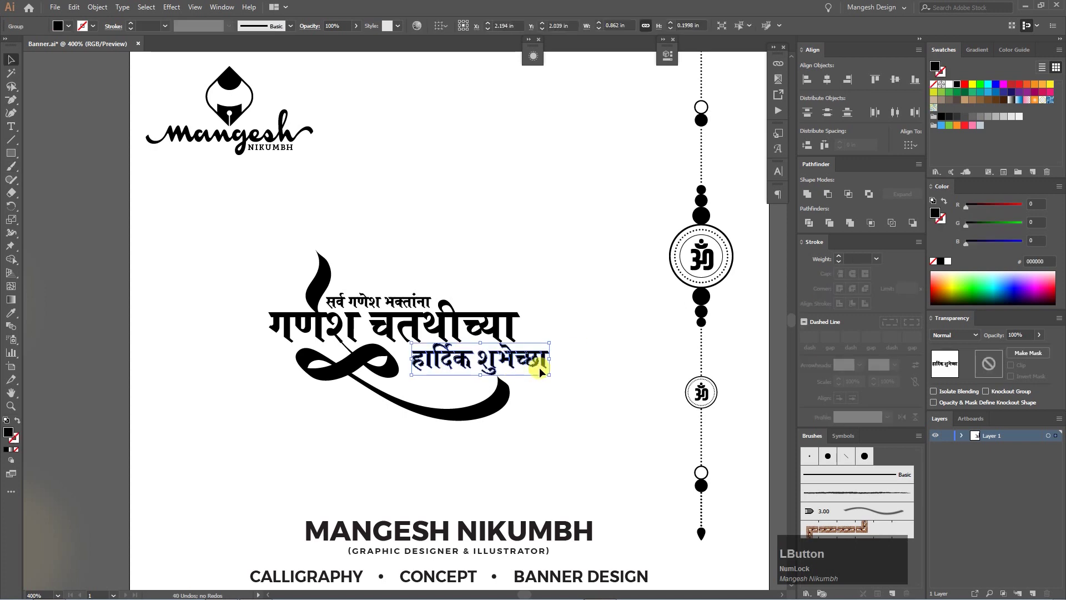
# - Zoom in and adjust the bottom greeting line inside its group
pyautogui.press('Down')
pyautogui.doubleClick(574, 381)
pyautogui.press('=')
pyautogui.press('Left')
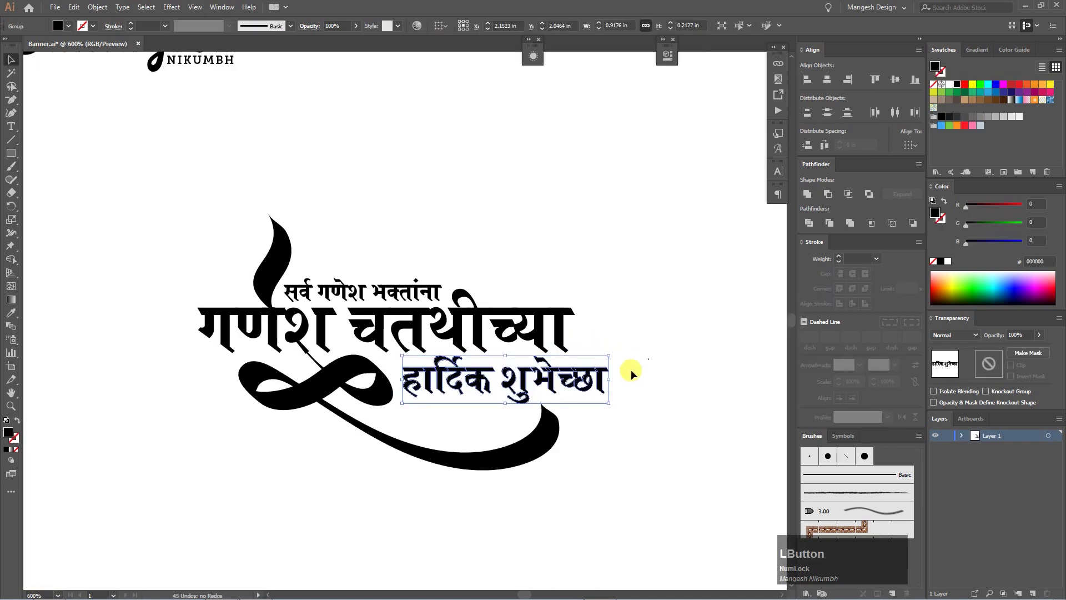
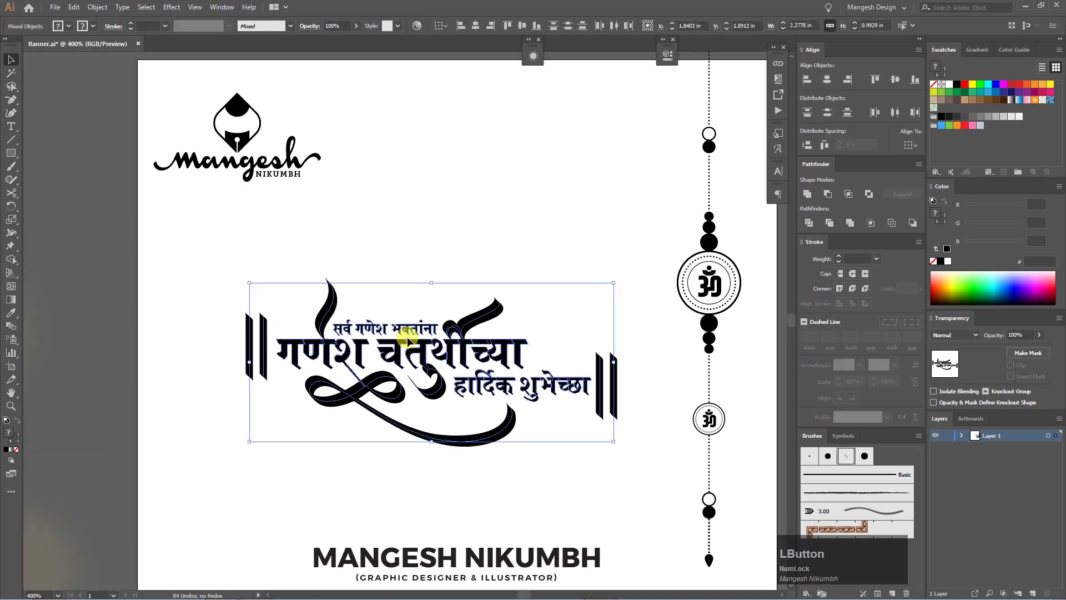
# - Paste the finished calligraphy into the poster as a smart object below Ganesha
pyautogui.press('v')
pyautogui.click(362, 295)
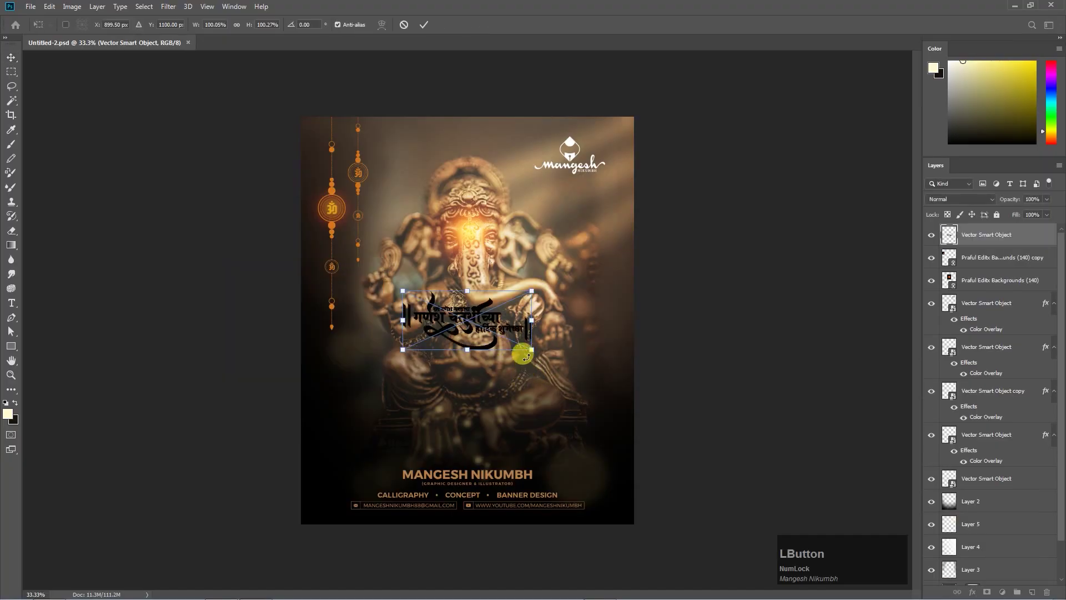
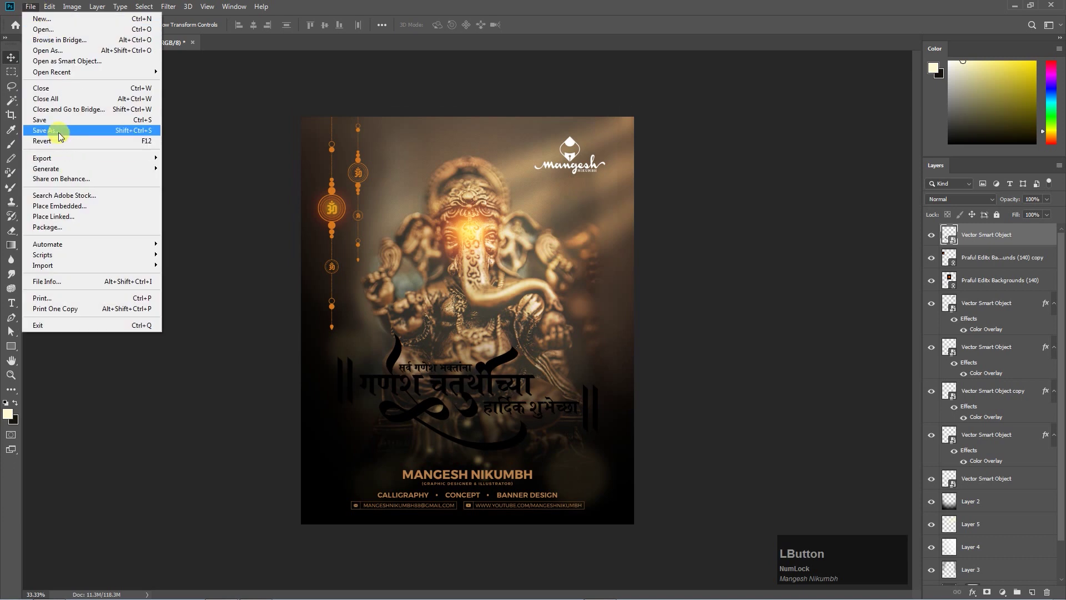
# - Place the linked gold foil texture clipped to the text and brighten it with Levels
pyautogui.click(70, 220)
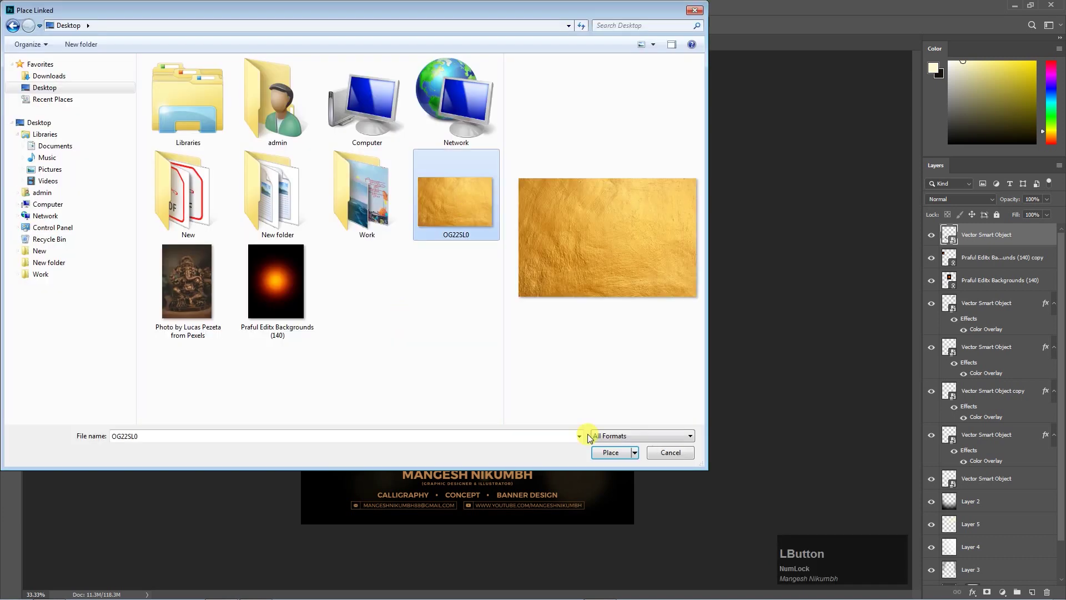
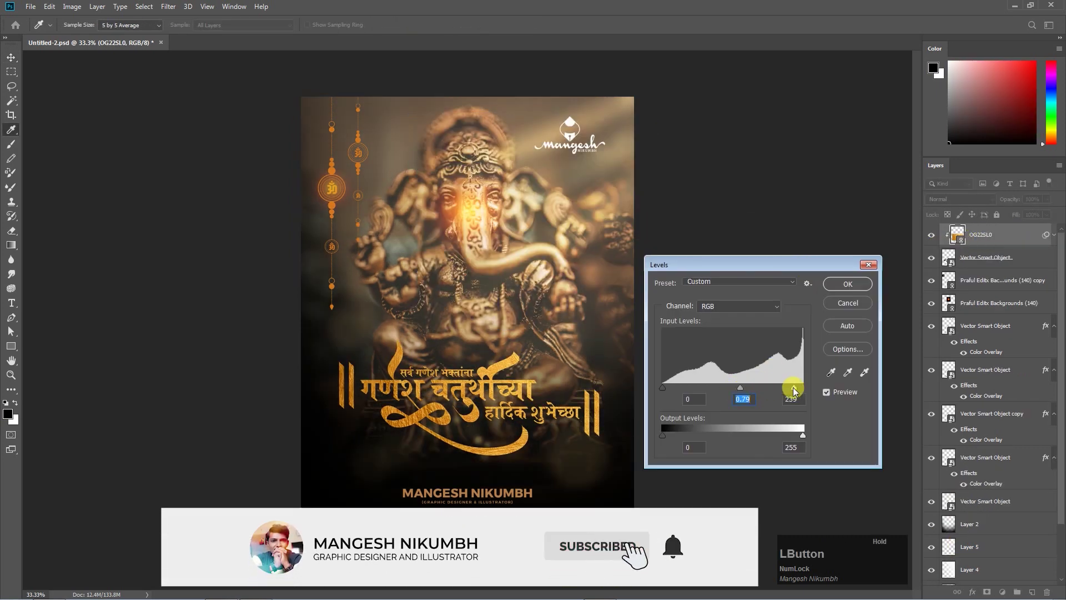
pyautogui.press('Return')
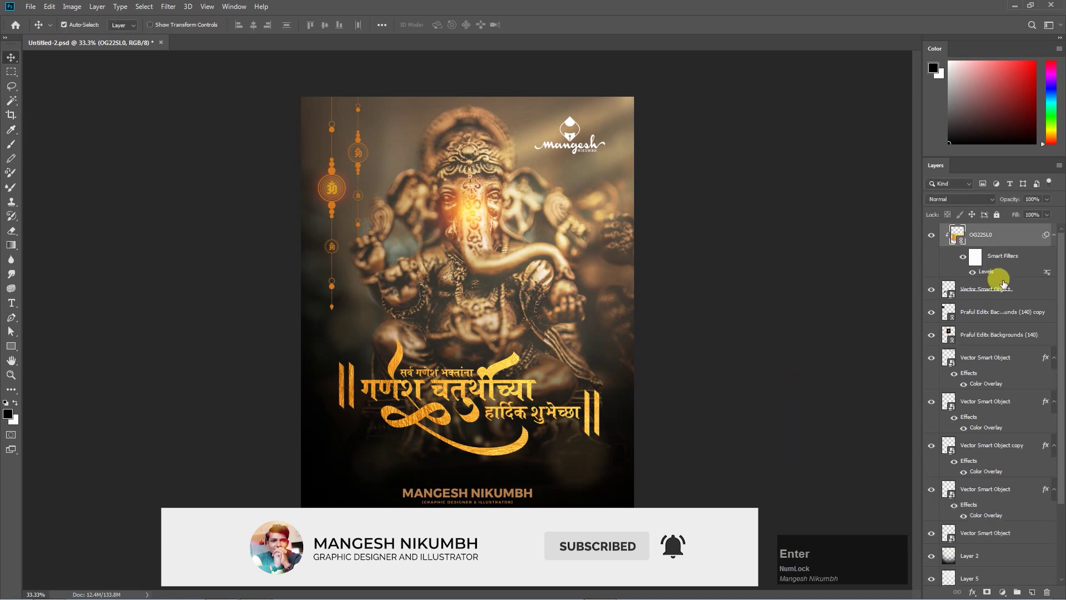
# - Add a drop shadow to the calligraphy layer and adjust its opacity
pyautogui.click(1037, 295)
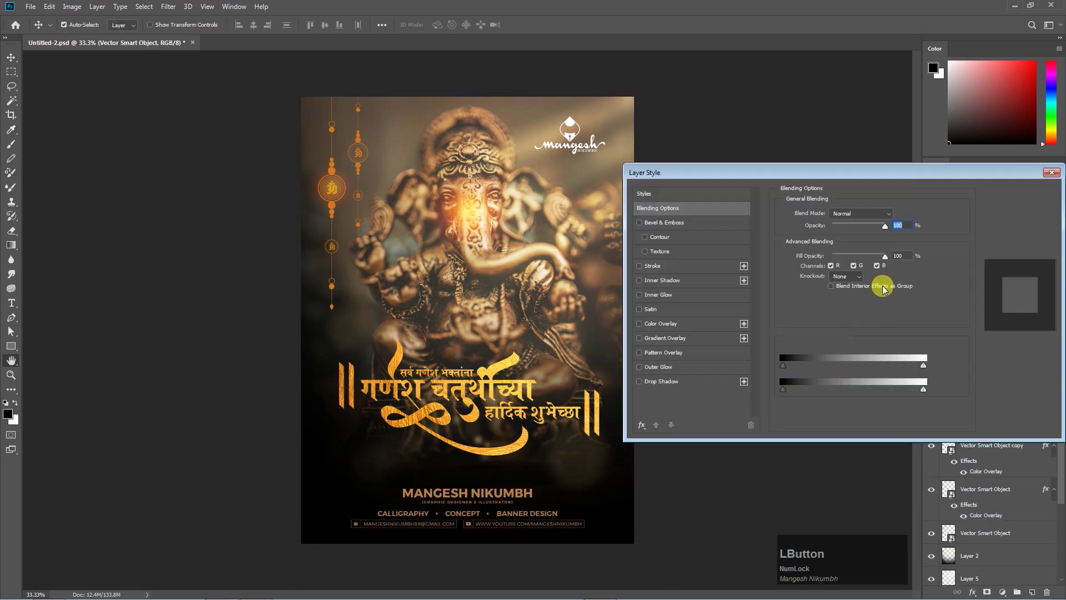
pyautogui.click(664, 385)
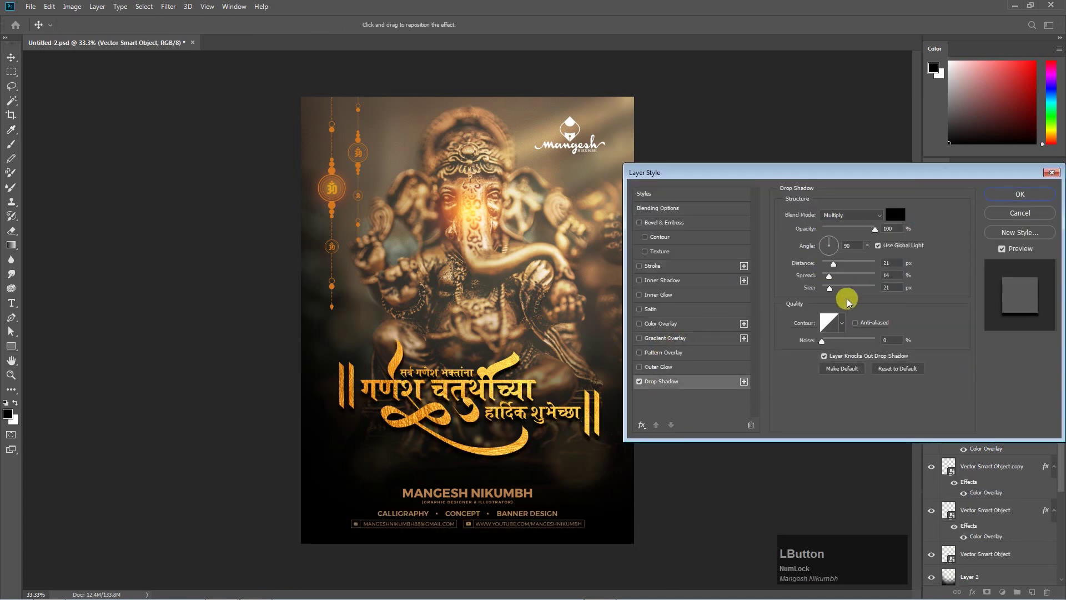
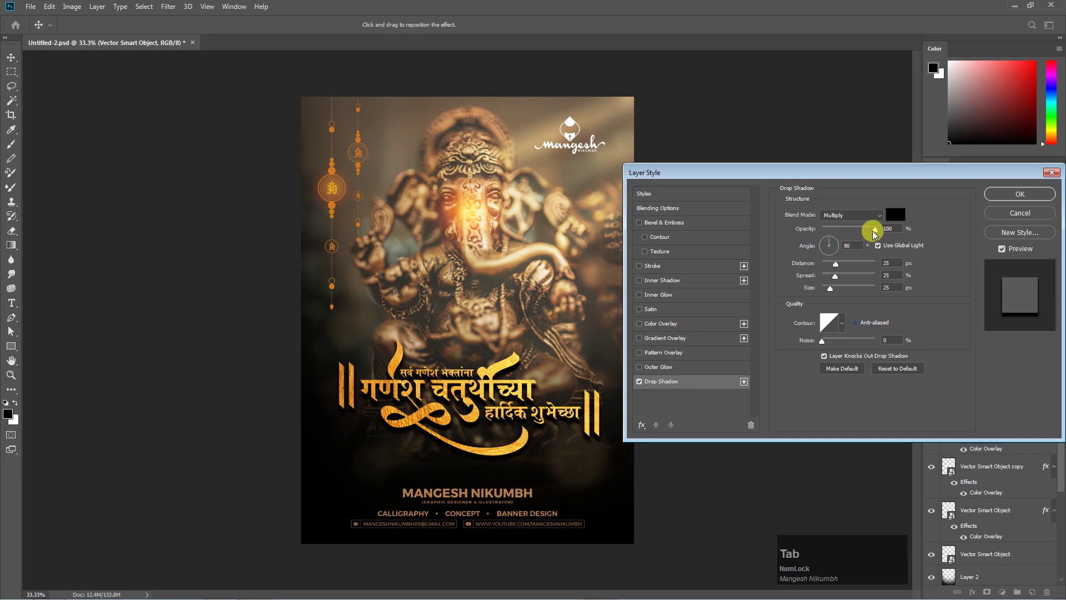
pyautogui.click(877, 232)
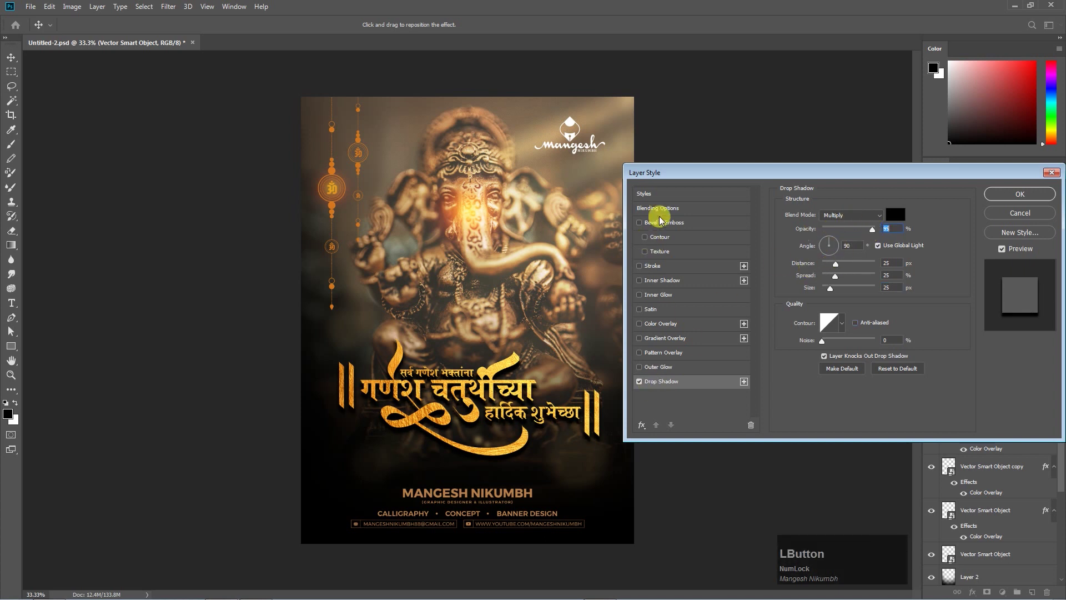
# - Enable Bevel & Emboss and tune its depth and size for raised gold lettering
pyautogui.click(671, 226)
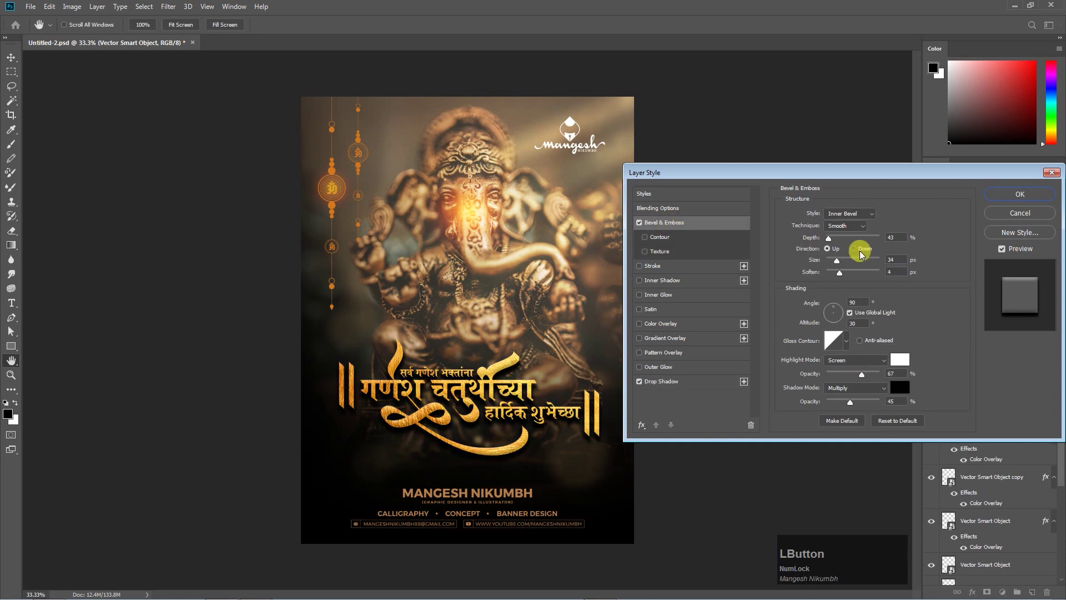
pyautogui.press('=')
pyautogui.click(843, 276)
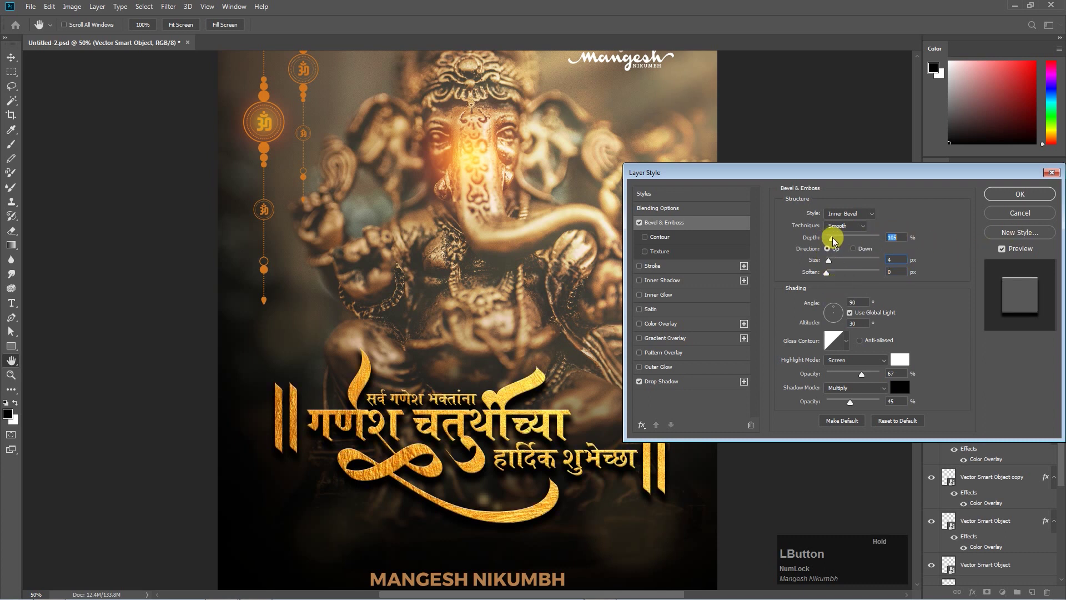
# - Darken the optical flare's background with a Levels adjustment, shifting the midtones
pyautogui.press('ctrl+l')
pyautogui.click(790, 277)
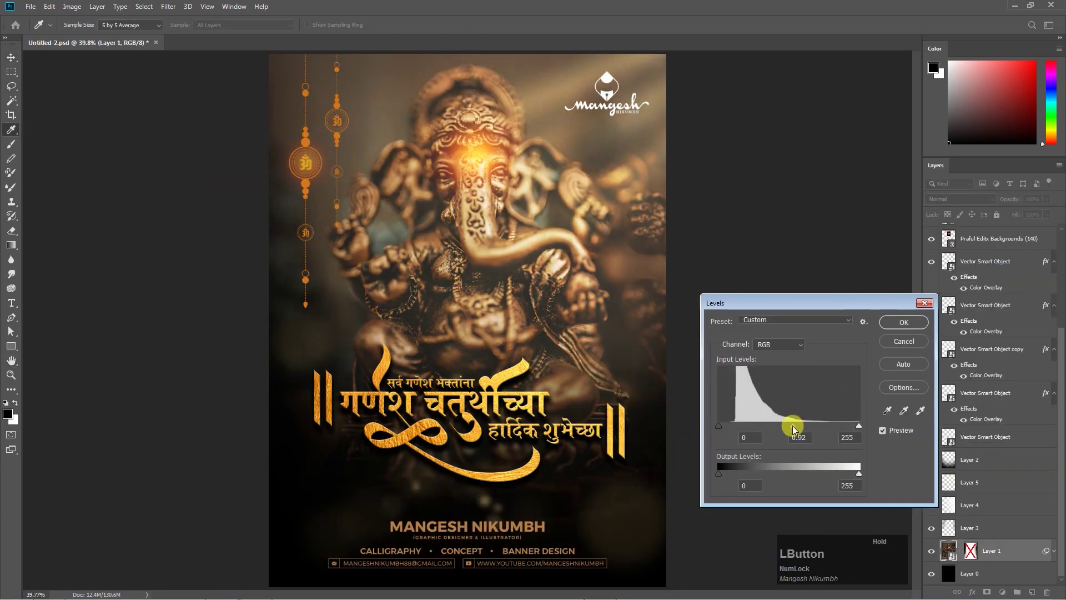
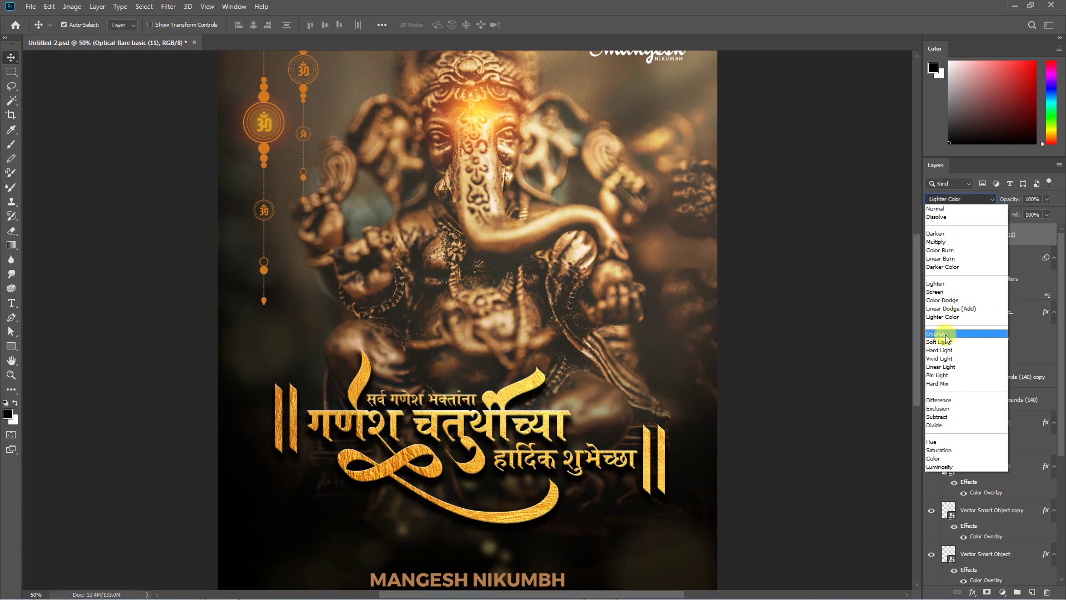
# - Blend the flare in Hard Light over the greeting and shift its hue toward warm gold
pyautogui.click(950, 352)
pyautogui.press('KP_Enter')
pyautogui.press('ctrl+u')
pyautogui.click(504, 203)
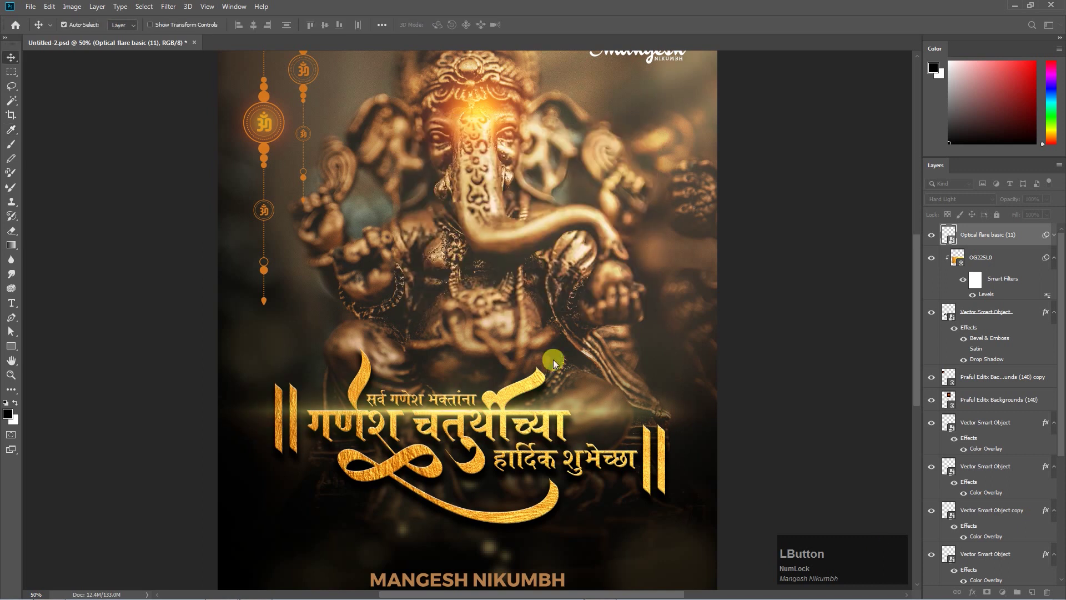
# - Tint the upper left with a purple gradient layer in Color mode at about 10% opacity
pyautogui.press('b')
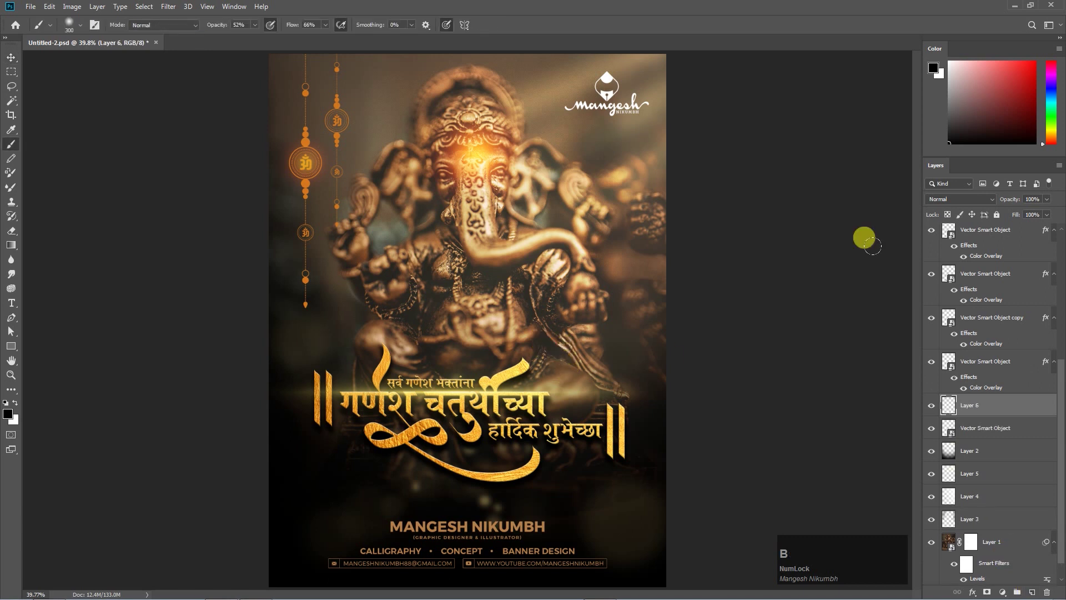
pyautogui.click(973, 201)
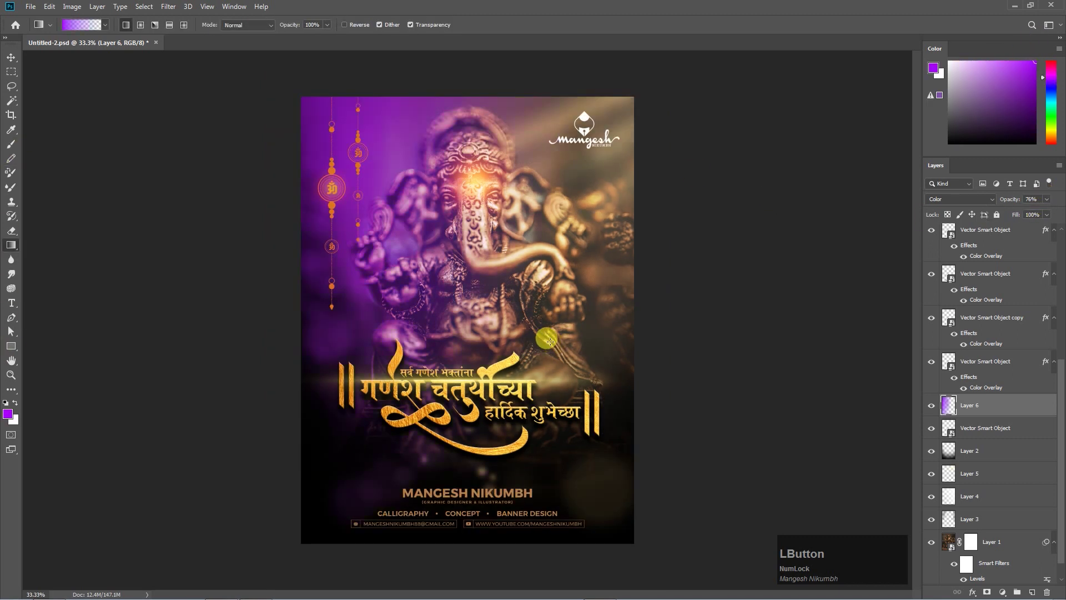
pyautogui.click(1051, 201)
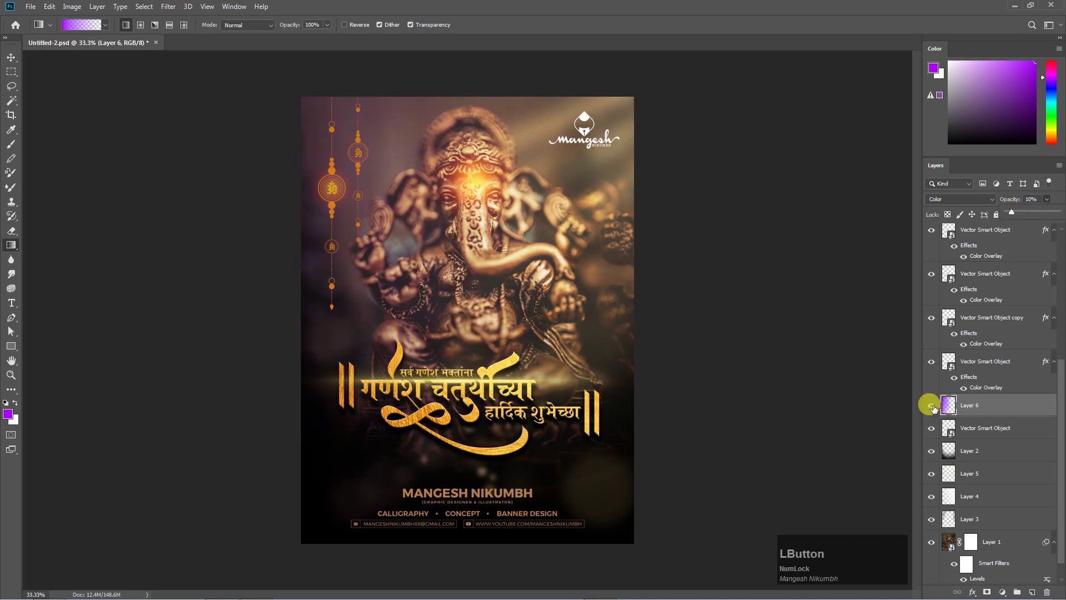
pyautogui.press('ctrl+KP_0')
# - Duplicate the Layer 5 light streaks at 55% Overlay and motion-blur the copy
pyautogui.click(1000, 510)
pyautogui.rightClick(1008, 505)
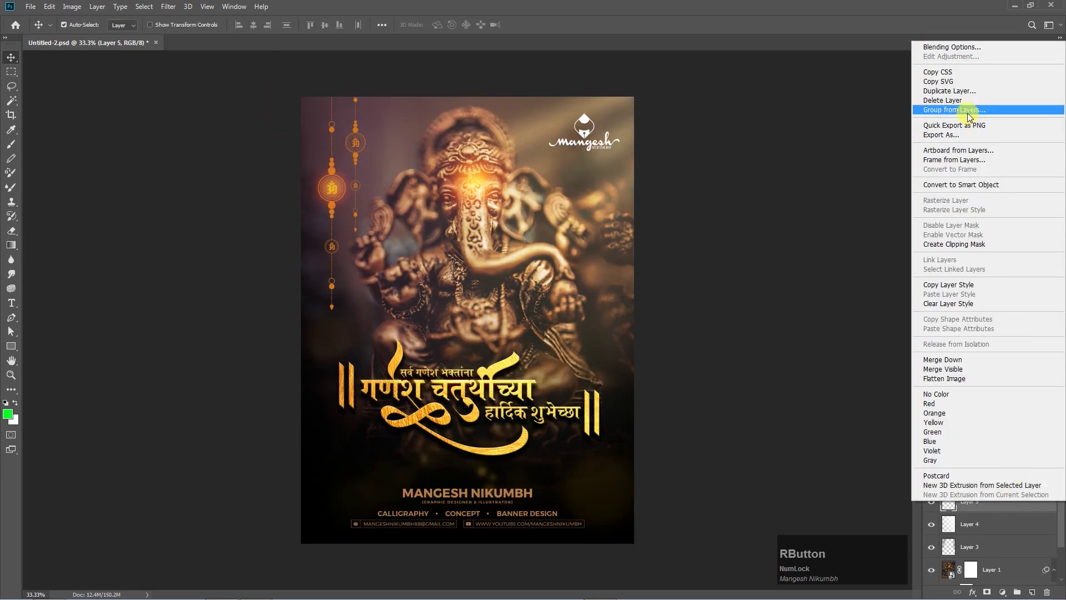
pyautogui.click(956, 95)
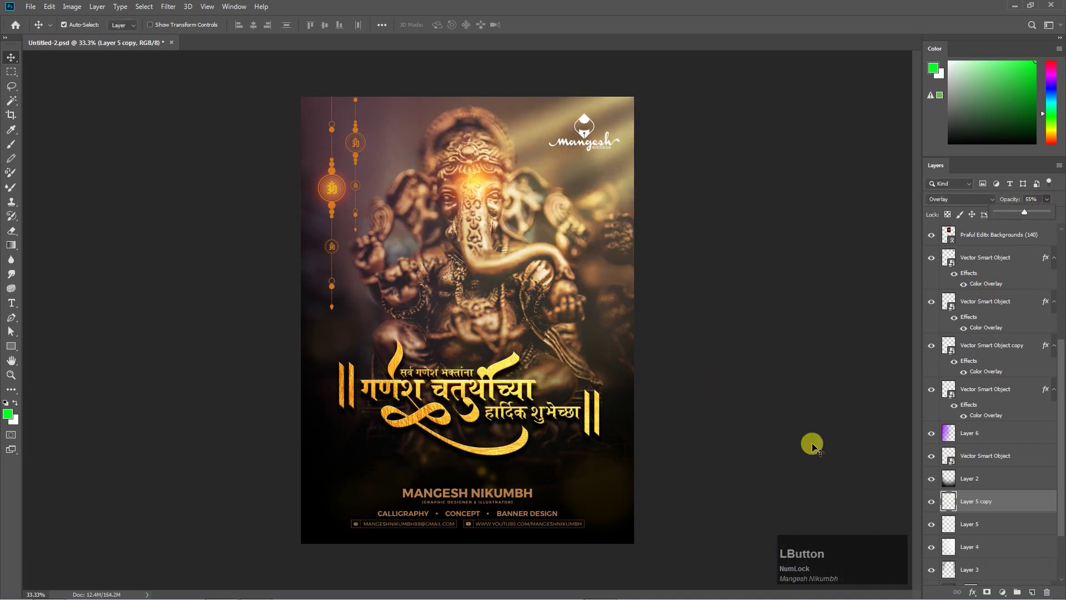
pyautogui.click(172, 9)
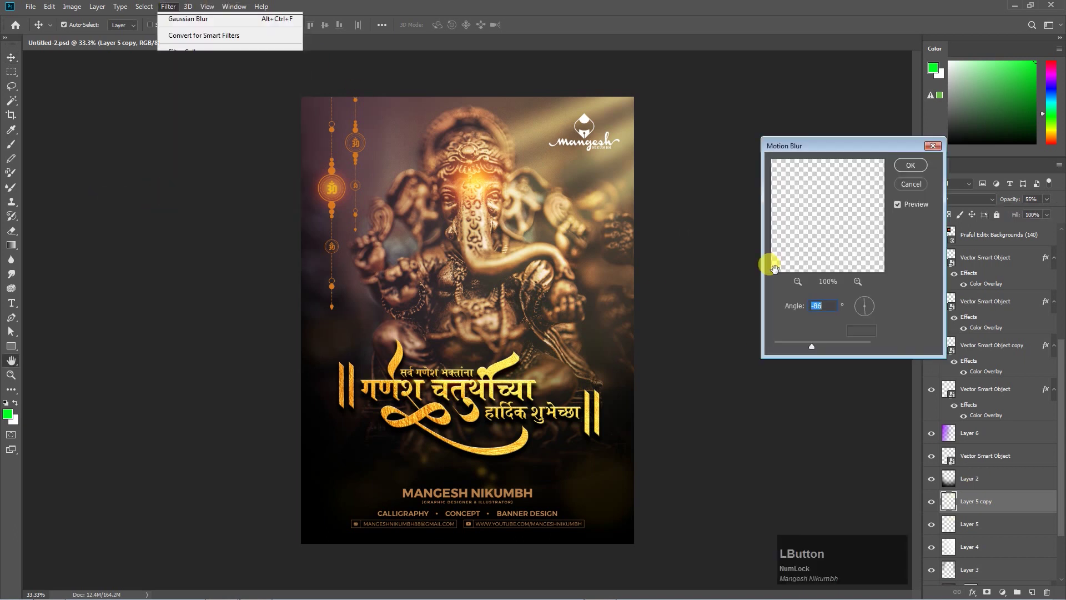
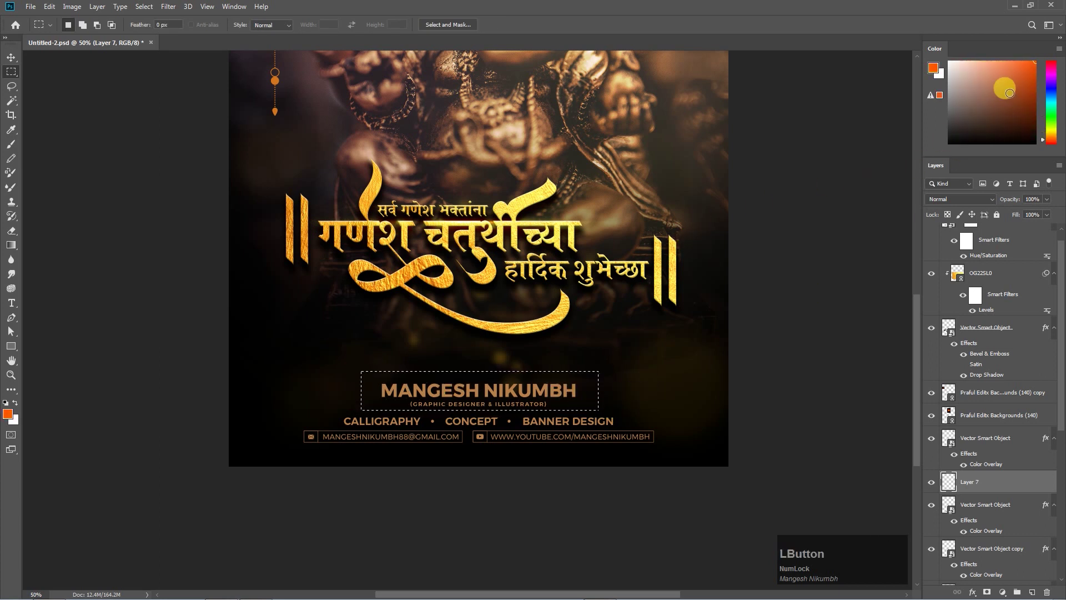
pyautogui.press('alt+BackSpace')
pyautogui.press('ctrl+d')
pyautogui.rightClick(1002, 489)
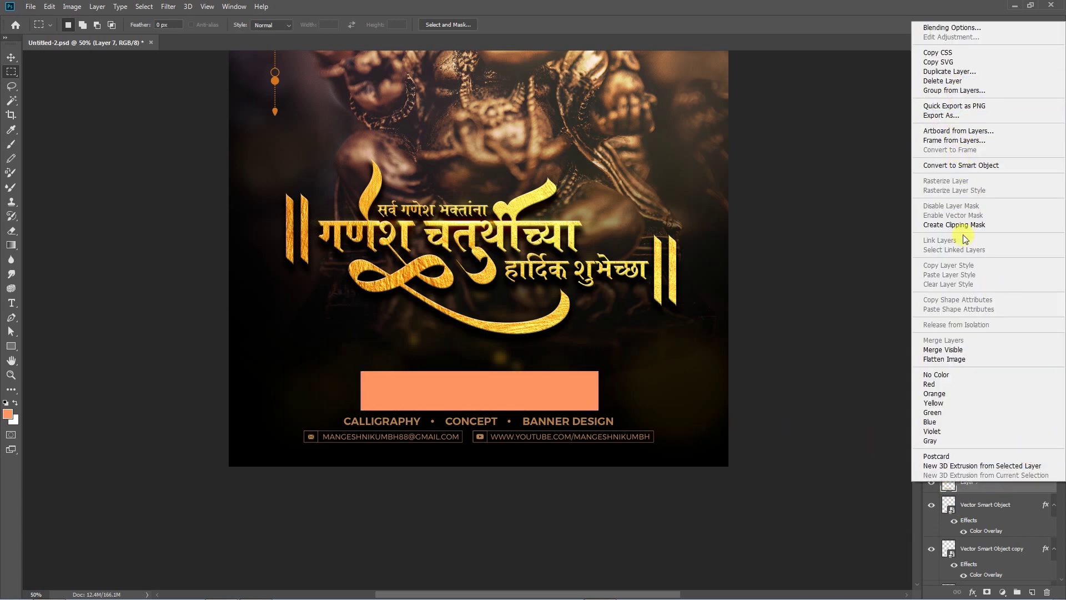
pyautogui.click(966, 229)
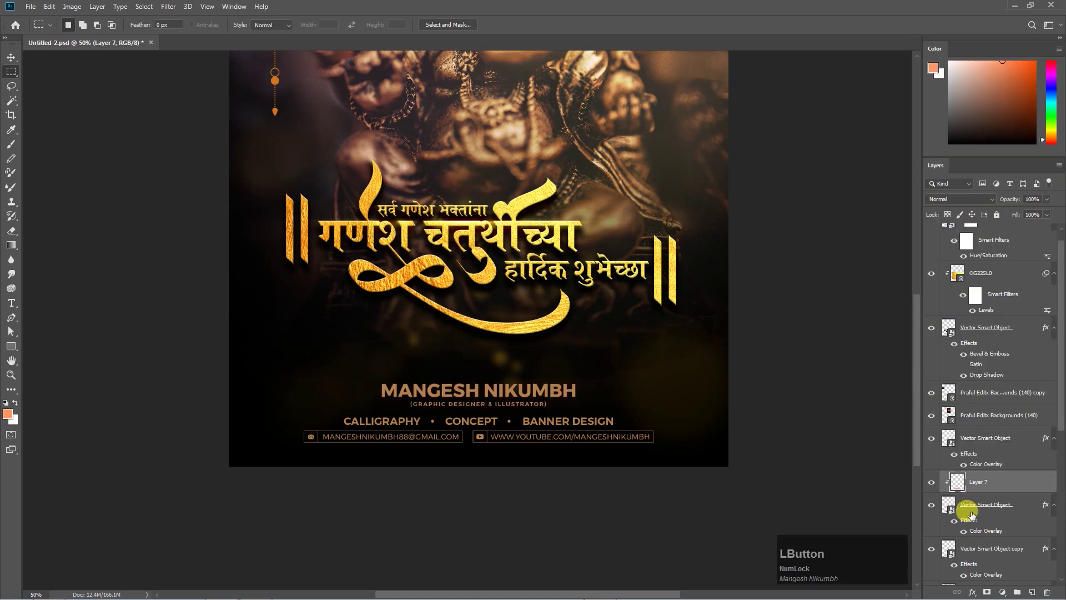
# - Shift the name fill's hue to a bright peach-orange with Hue/Saturation
pyautogui.click(954, 525)
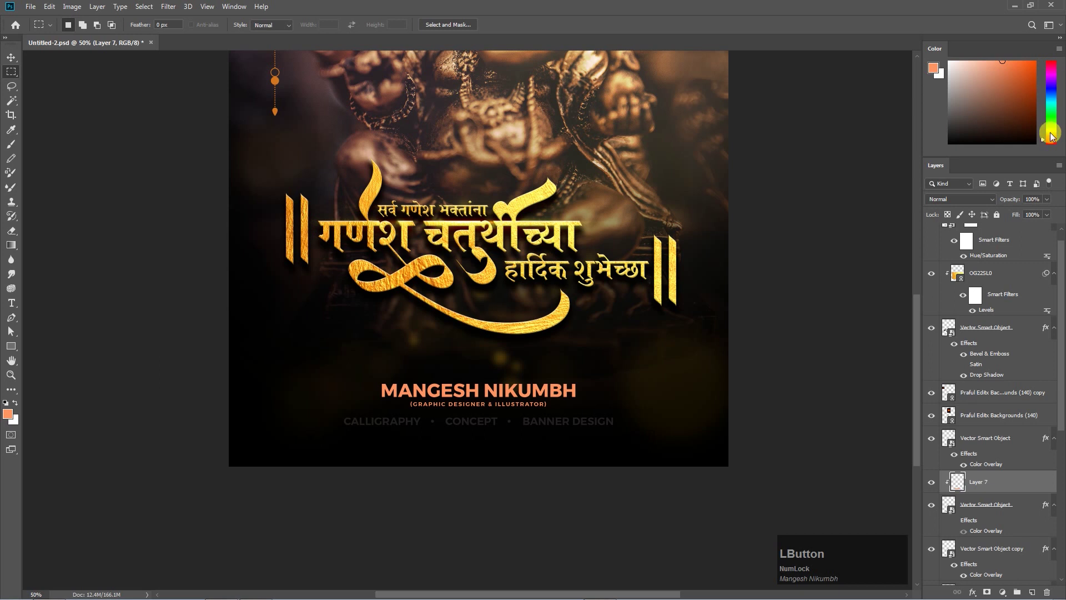
pyautogui.press('ctrl+u')
pyautogui.click(763, 308)
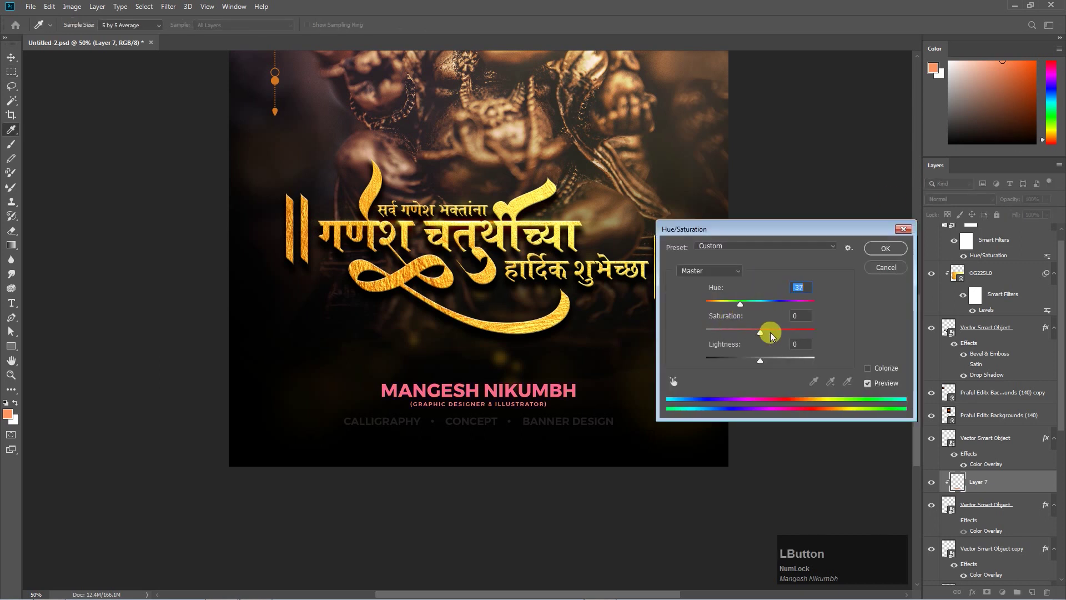